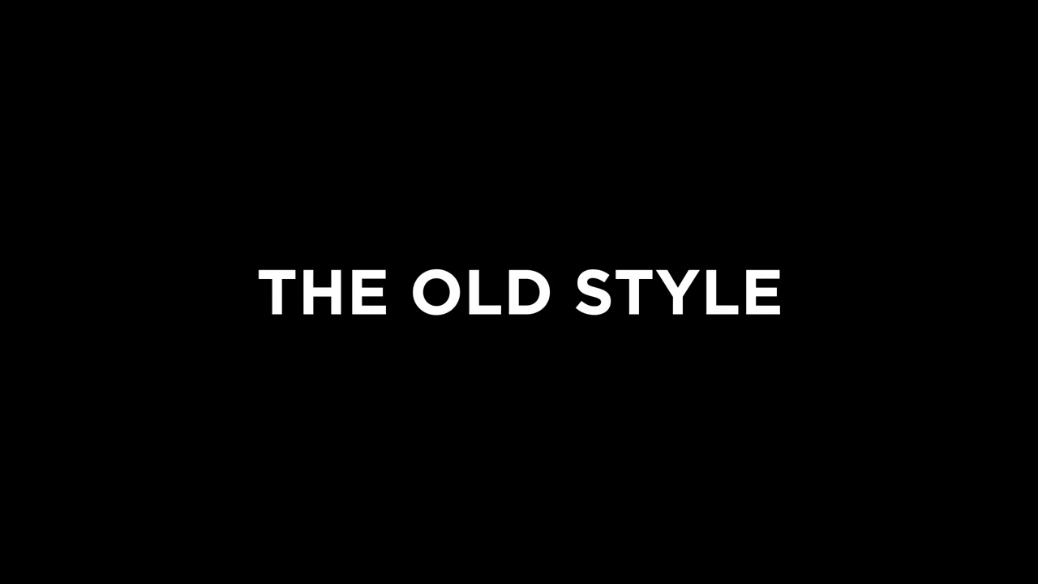
- Clear the default composition name ready to enter Scene 1
{"action": "key", "text": "BackSpace"}
- Confirm the Scene 1 composition at 1080×1080, 30 fps and start scrubbing the nami clips footage
{"action": "key", "text": "1"}
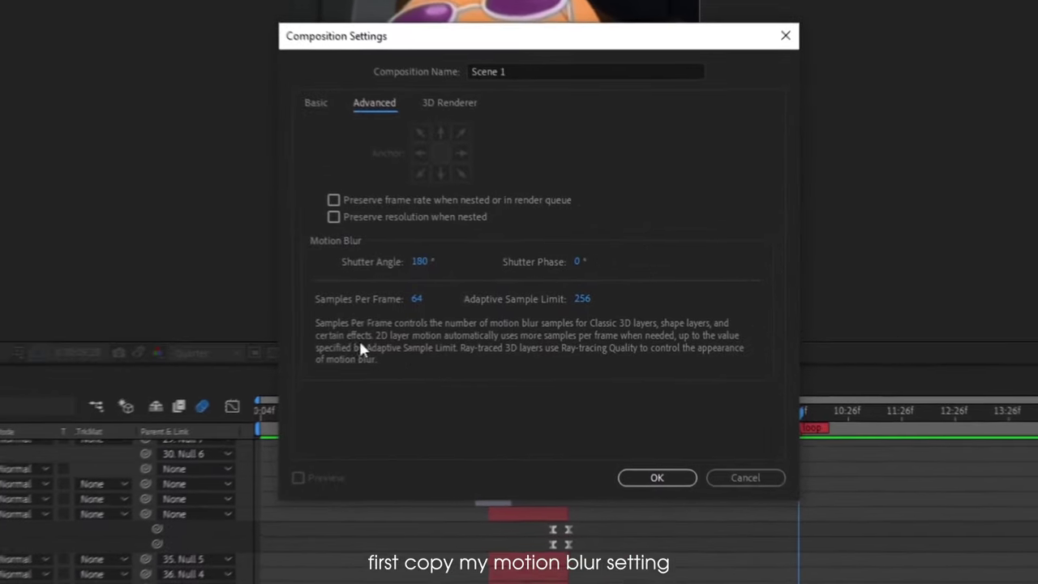
{"action": "type", "text": "1"}
{"action": "key", "text": "BackSpace"}
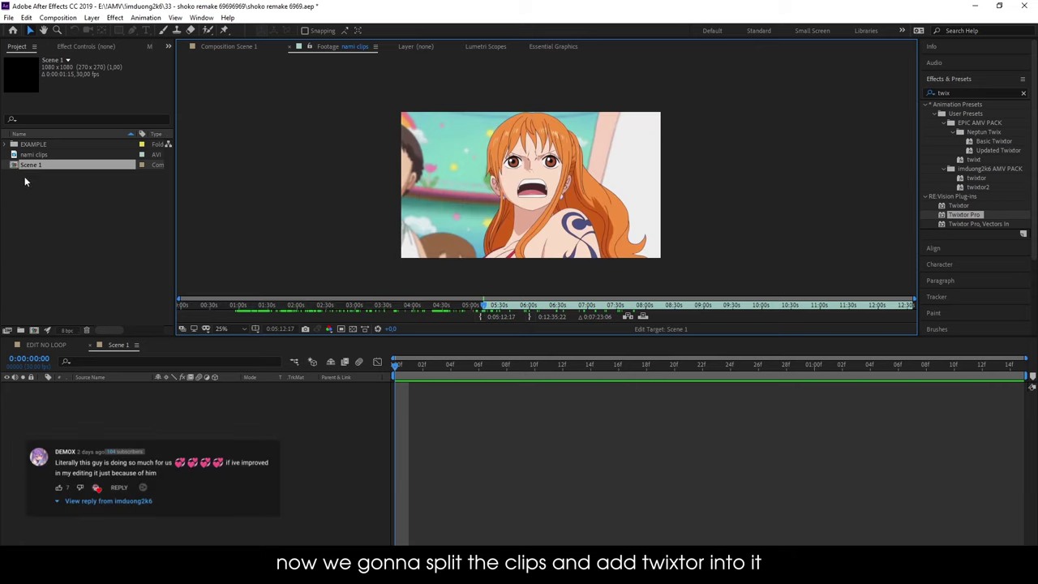
- Mark the clip's in and out points, add it to Scene 1 and precompose it
{"action": "key", "text": "ctrl+shift+d"}
{"action": "key", "text": "ctrl+Delete"}
{"action": "key", "text": "ctrl+shift+d"}
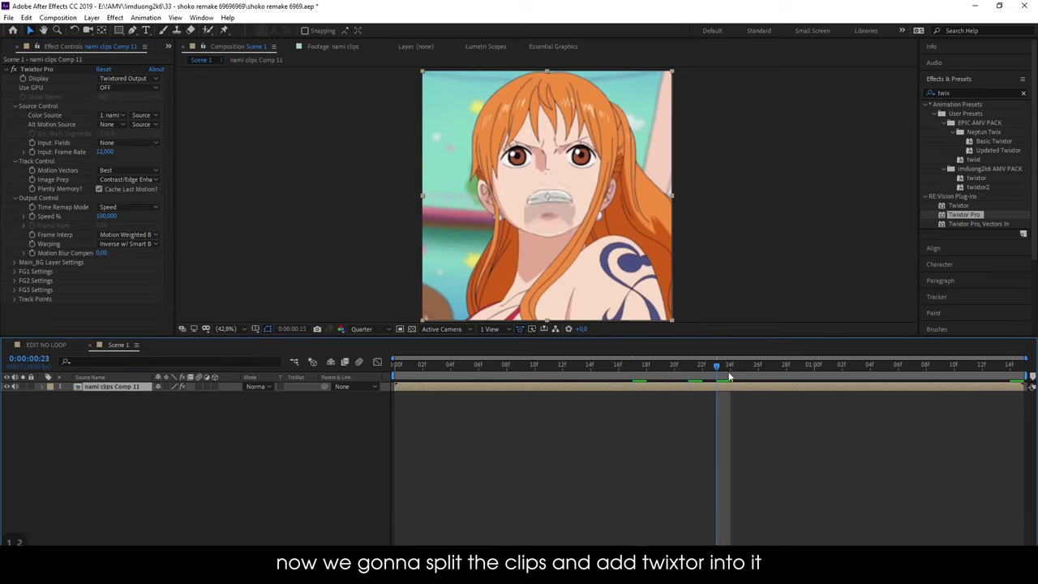
- Apply Twixtor Pro with input frame rate 12 and Speed lowered to 60 percent
{"action": "type", "text": "12"}
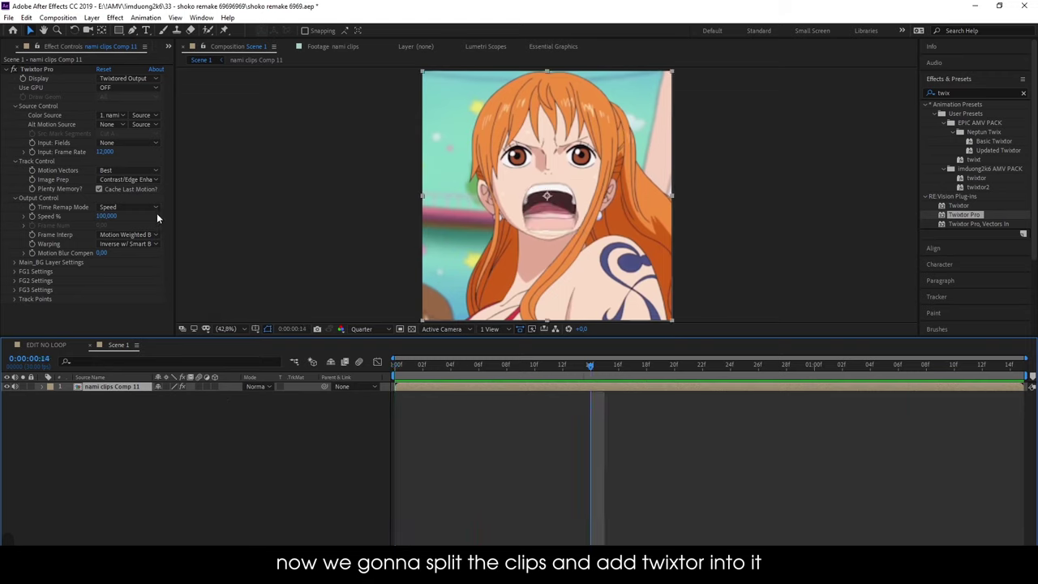
{"action": "type", "text": "60"}
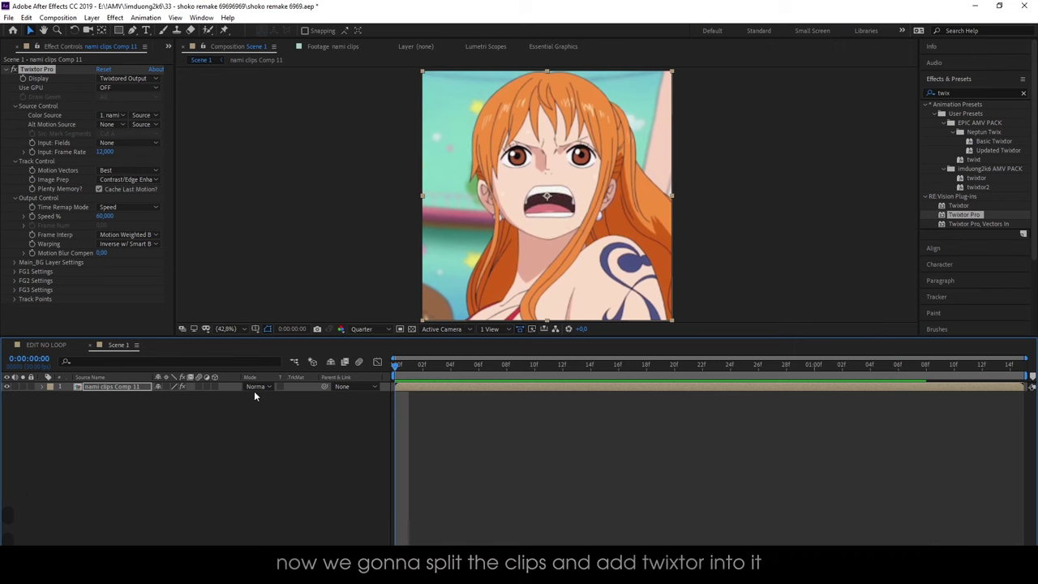
- Precompose the slowed clip, duplicate it and rename one copy BG
{"action": "key", "text": "ctrl+shift+c"}
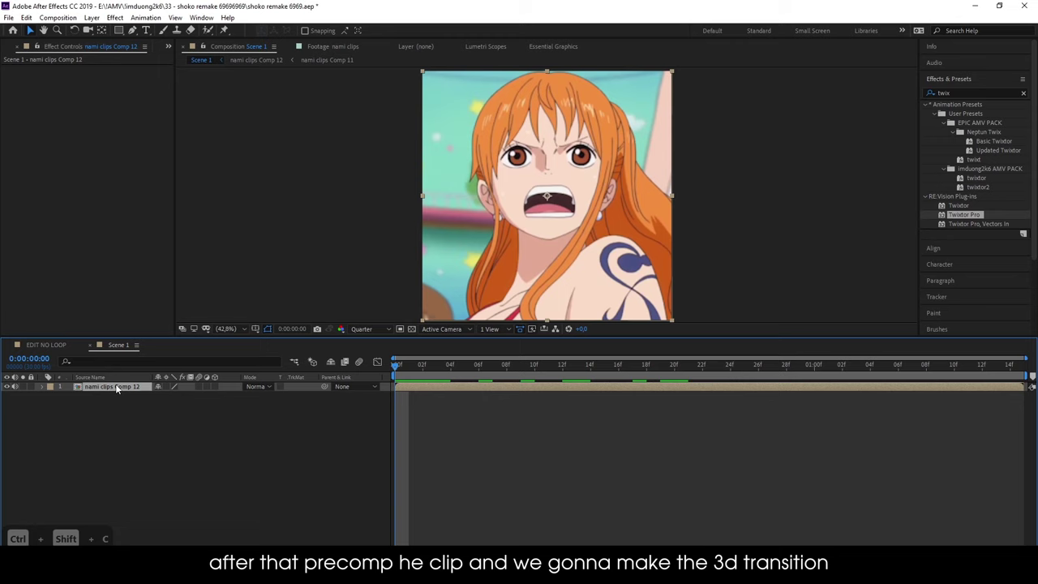
{"action": "key", "text": "Return"}
{"action": "key", "text": "BackSpace"}
{"action": "type", "text": "bg"}
{"action": "key", "text": "Return"}
- Rename the other copy SQUARE, enable 3D and add Camera 1 to Scene 1
{"action": "key", "text": "ctrl+d"}
{"action": "key", "text": "Return"}
{"action": "key", "text": "BackSpace"}
{"action": "type", "text": "quare"}
{"action": "key", "text": "Return"}
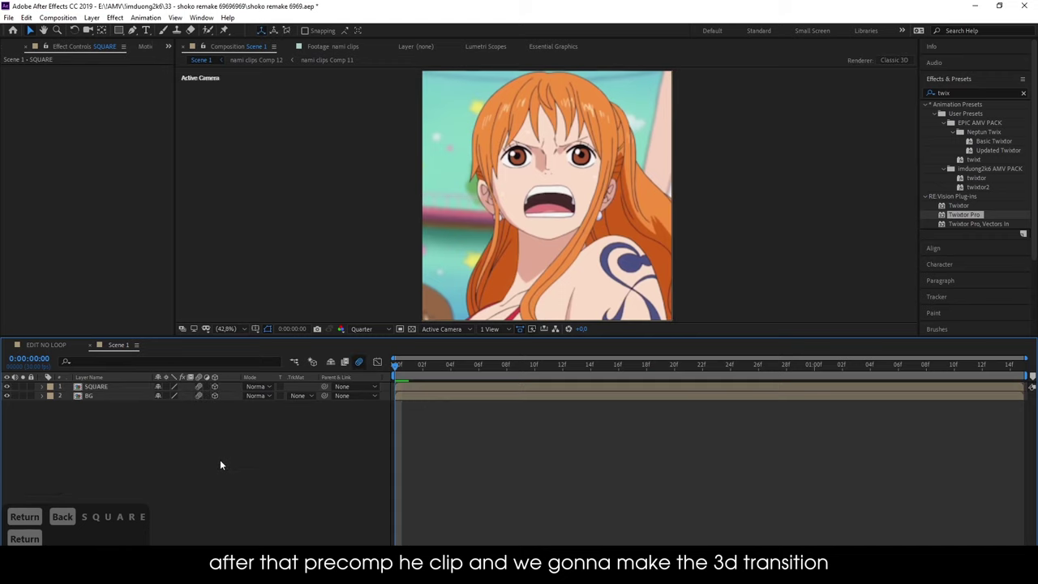
{"action": "key", "text": "ctrl+shift+alt+c"}
- Add four parented null objects and reveal SQUARE's scale to shrink it over BG
{"action": "key", "text": "Return"}
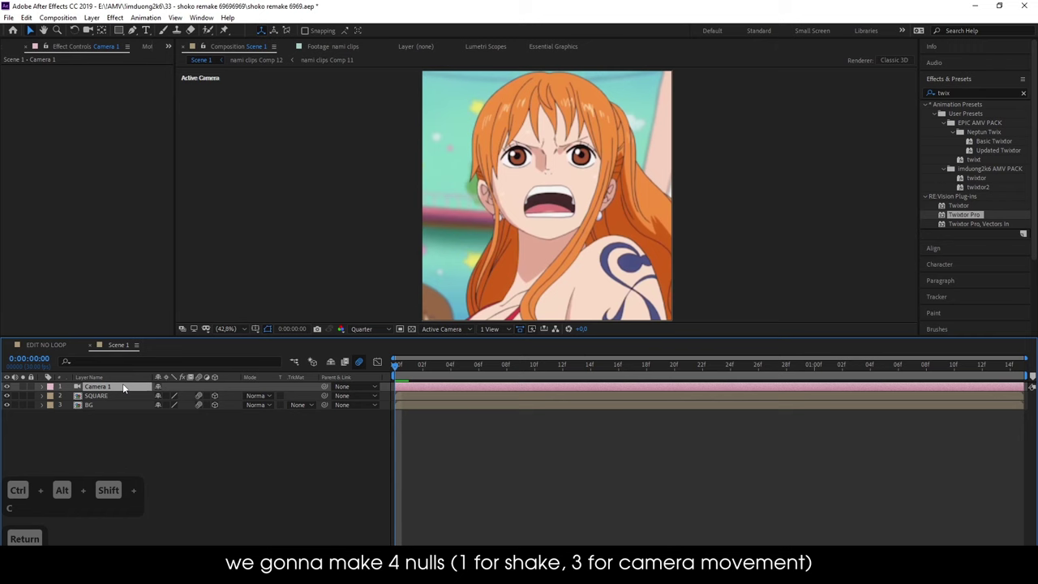
{"action": "key", "text": "ctrl+shift+alt+y"}
{"action": "key", "text": "ctrl+shift+alt+y"}
{"action": "key", "text": "ctrl+shift+alt+y"}
{"action": "key", "text": "ctrl+shift+alt+y"}
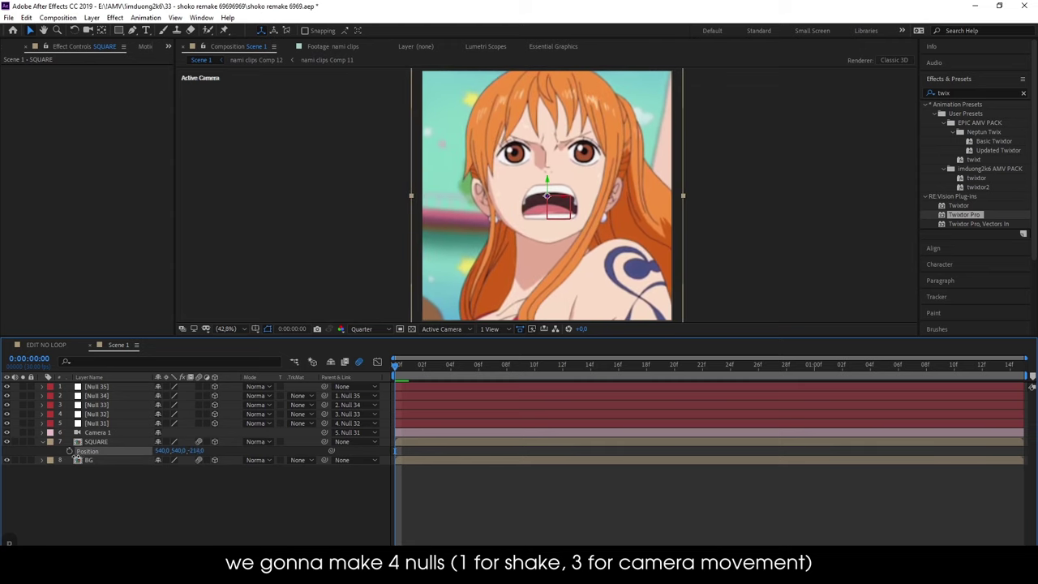
{"action": "key", "text": "s"}
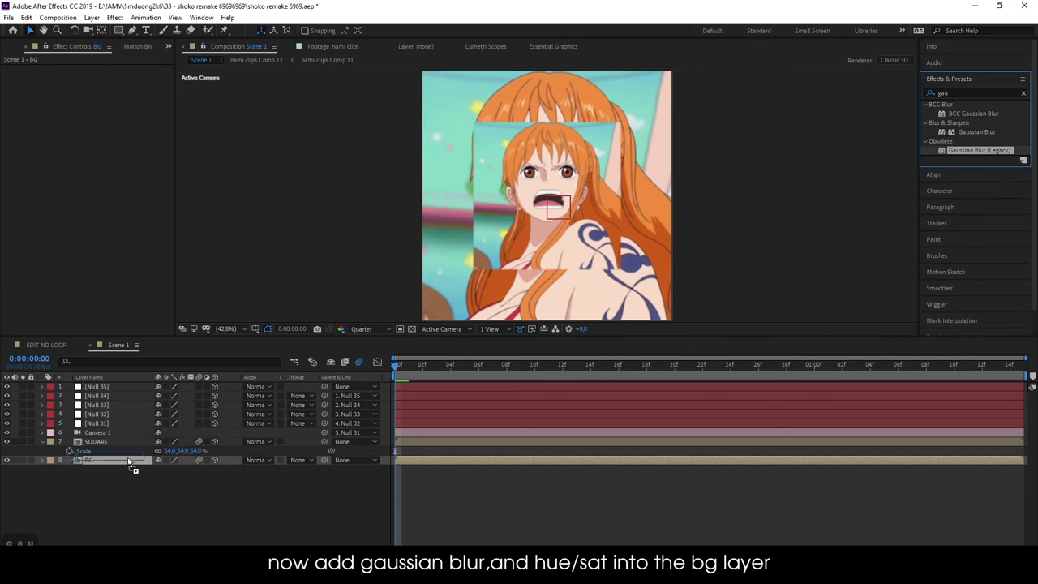
- Blur the BG layer with Motion Tile output width 500, Gaussian Blur and Hue/Saturation
{"action": "type", "text": "e"}
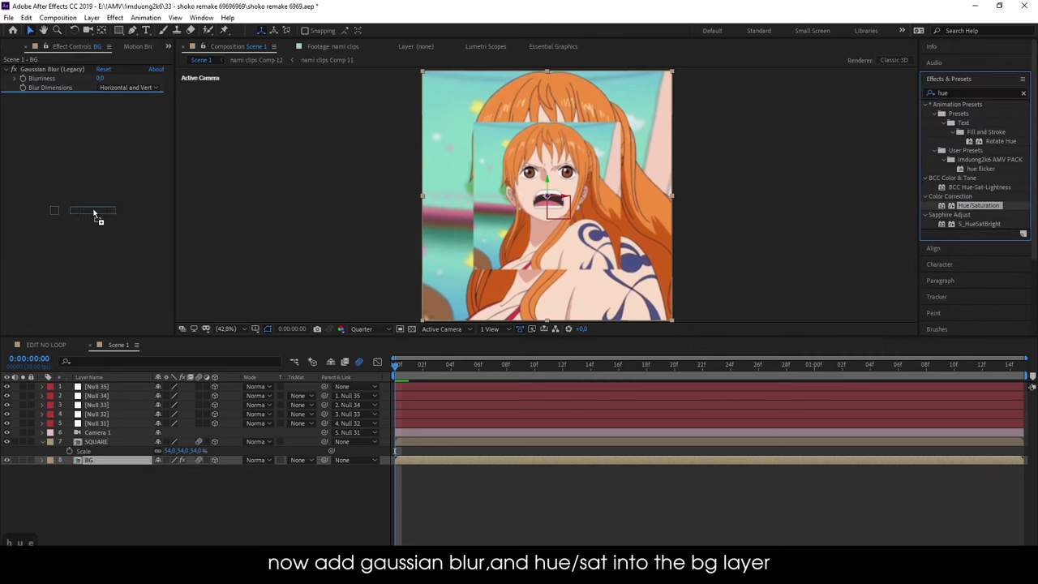
{"action": "type", "text": "otion"}
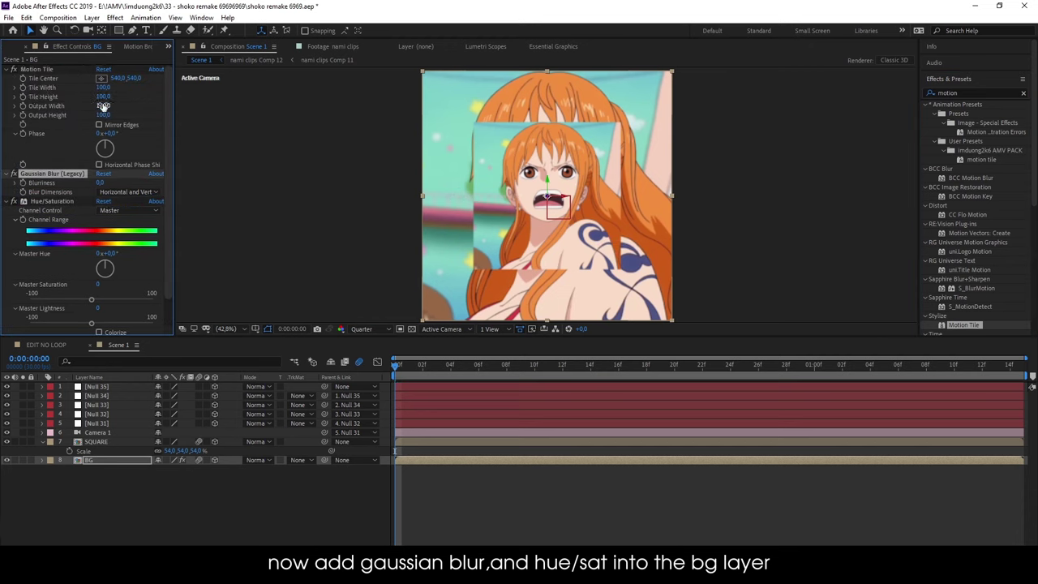
{"action": "type", "text": "500"}
{"action": "key", "text": "Tab"}
{"action": "type", "text": "0"}
{"action": "key", "text": "Return"}
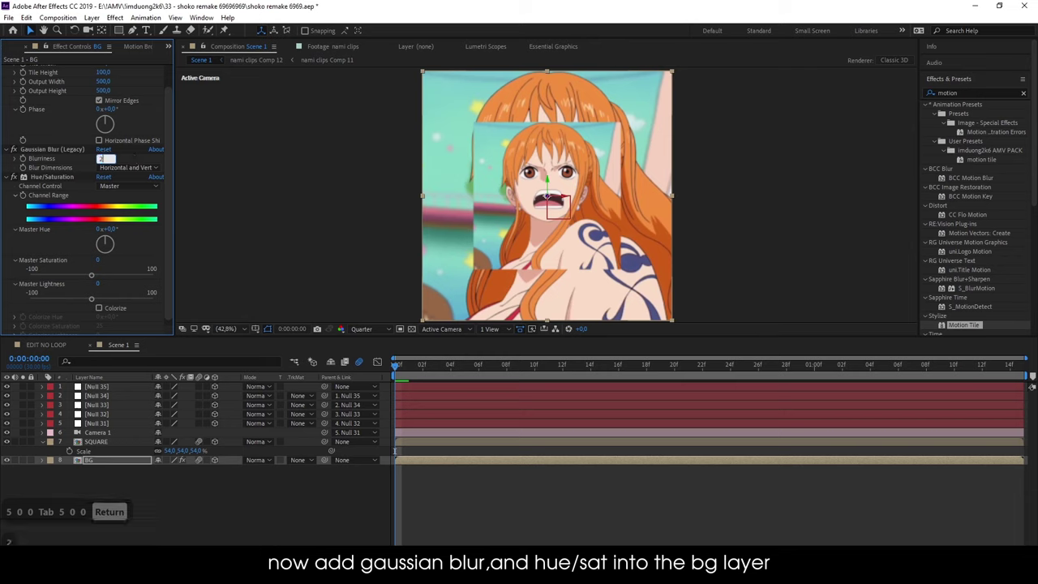
{"action": "key", "text": "BackSpace"}
{"action": "type", "text": "0"}
{"action": "key", "text": "Return"}
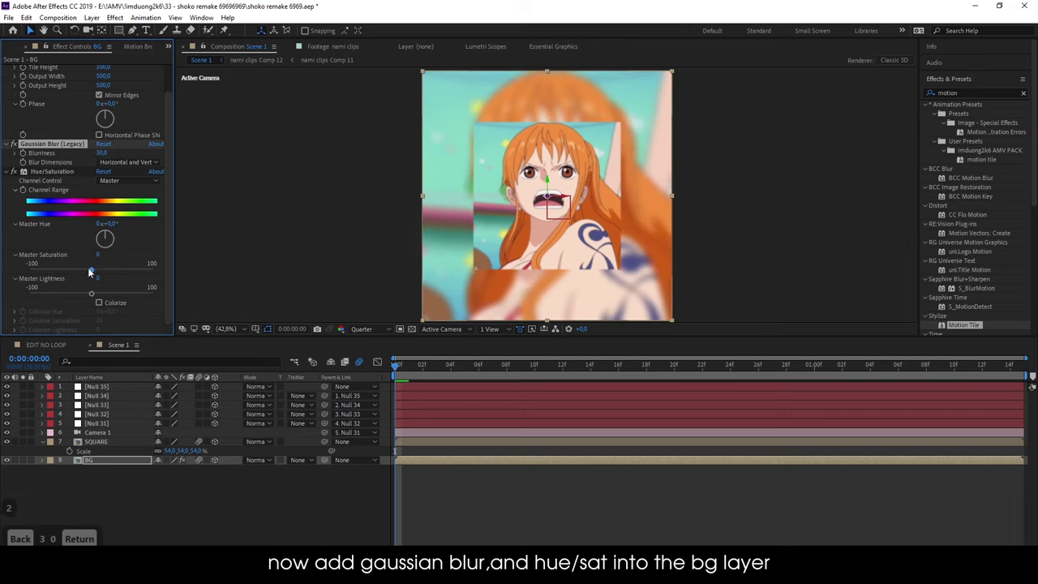
{"action": "key", "text": "ctrl+a"}
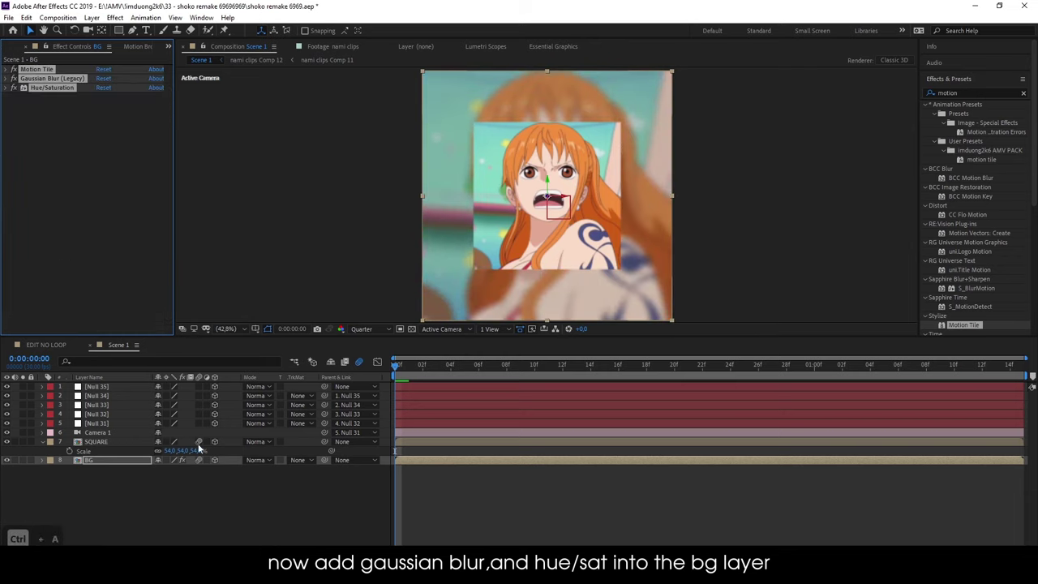
- Apply Sapphire S_DropShadow to SQUARE and begin setting its 5-pixel shift
{"action": "type", "text": "squa"}
{"action": "key", "text": "BackSpace"}
{"action": "key", "text": "BackSpace"}
{"action": "key", "text": "BackSpace"}
{"action": "type", "text": "r"}
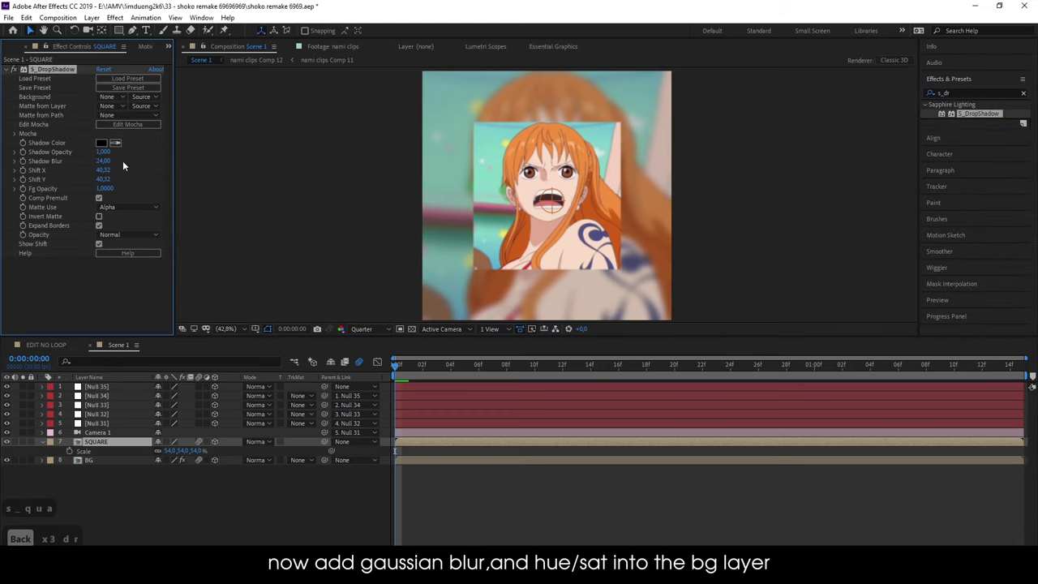
{"action": "key", "text": "5"}
{"action": "key", "text": "Tab"}
- Finish SQUARE's drop shadow with a 5-pixel Y shift and 24 blur
{"action": "key", "text": "5"}
{"action": "key", "text": "Return"}
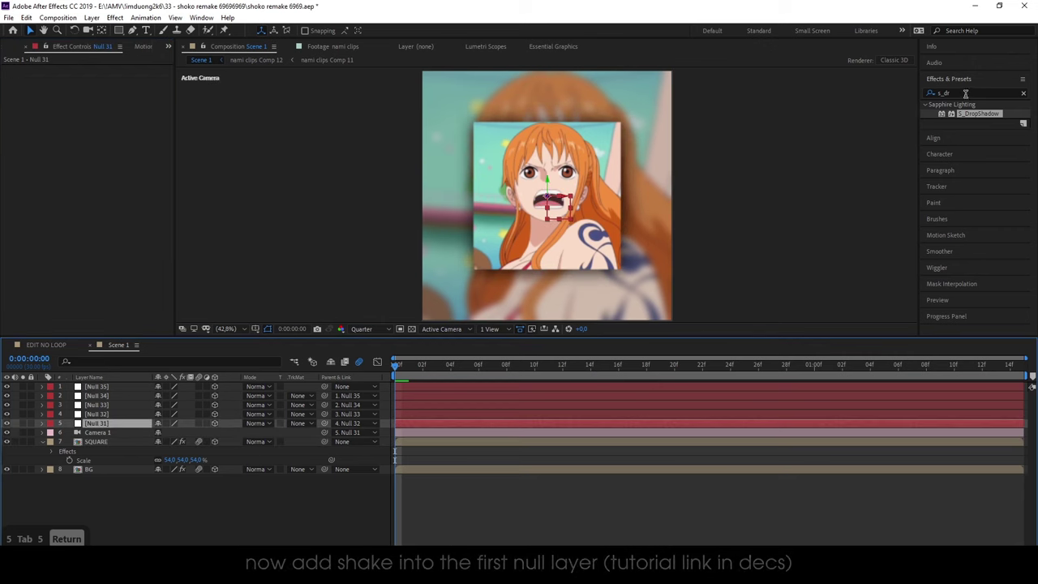
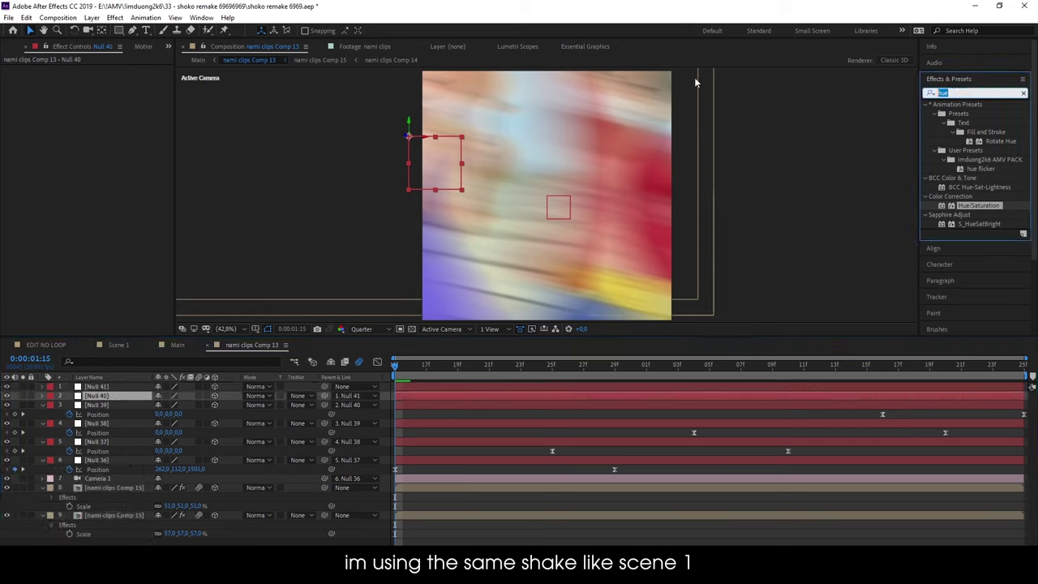
- Review the null shake keyframes, undo stray changes and create an empty text layer
{"action": "type", "text": "visp"}
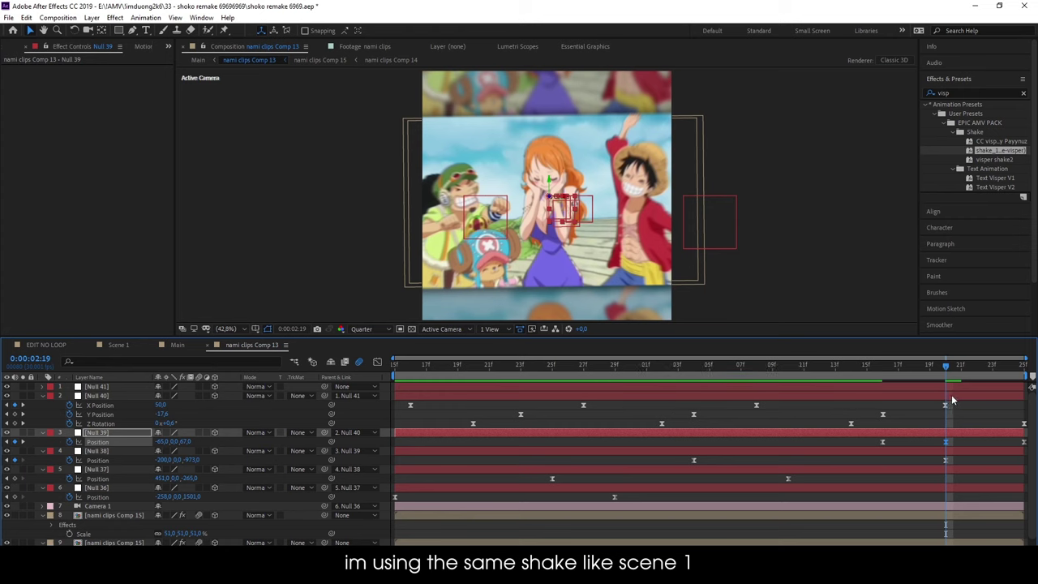
{"action": "key", "text": "ctrl+z"}
{"action": "key", "text": "ctrl+z"}
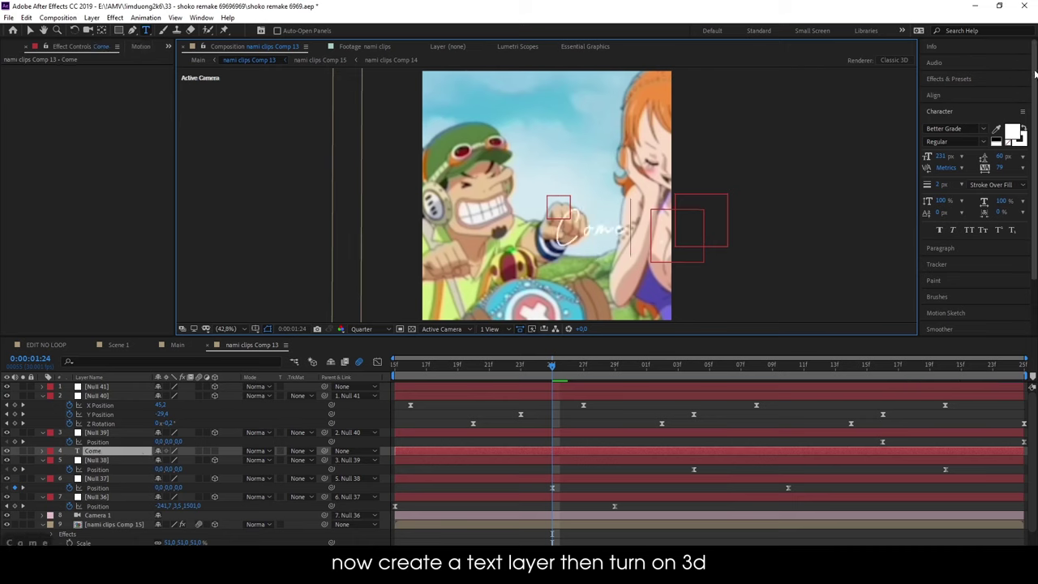
- Enter the title word Come as 3D text and apply Deep Glow and S_DropShadow
{"action": "type", "text": "rr"}
{"action": "key", "text": "BackSpace"}
{"action": "key", "text": "BackSpace"}
{"action": "type", "text": "e"}
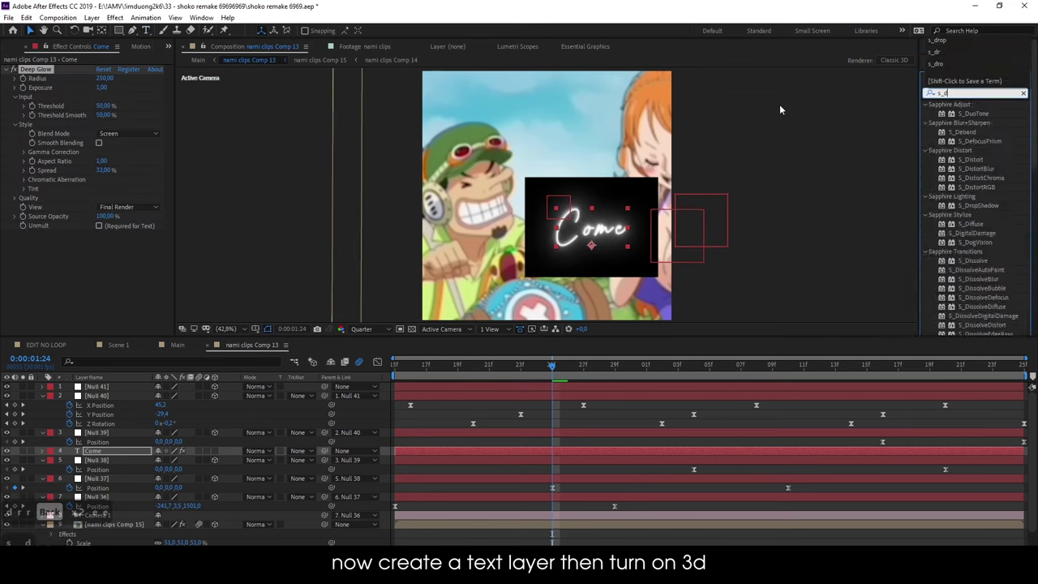
{"action": "type", "text": "op"}
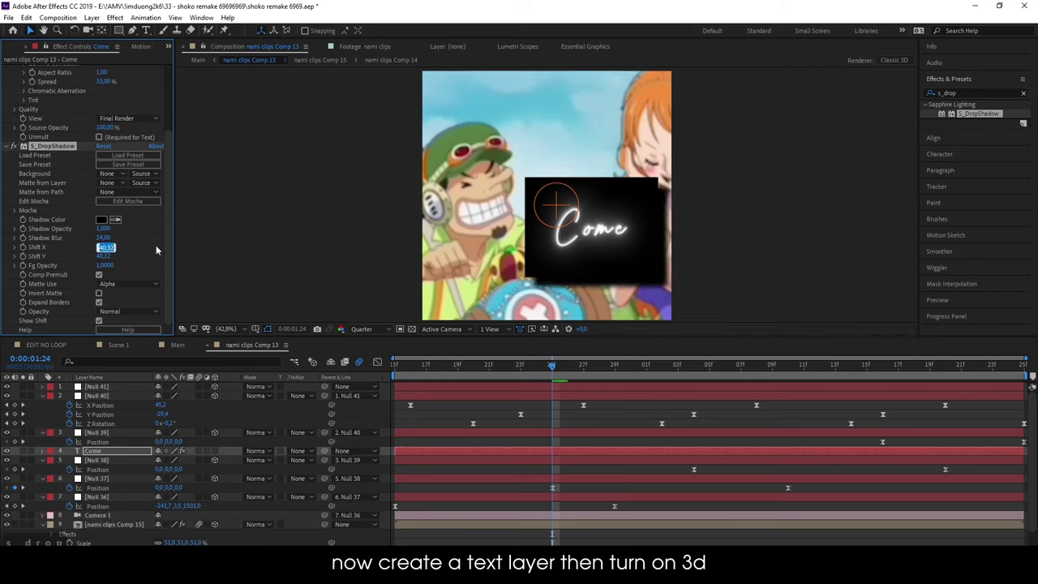
- Set the Come shadow's Shift X/Y to 6 and Shadow Blur to 50
{"action": "key", "text": "6"}
{"action": "key", "text": "Tab"}
{"action": "key", "text": "6"}
{"action": "key", "text": "Return"}
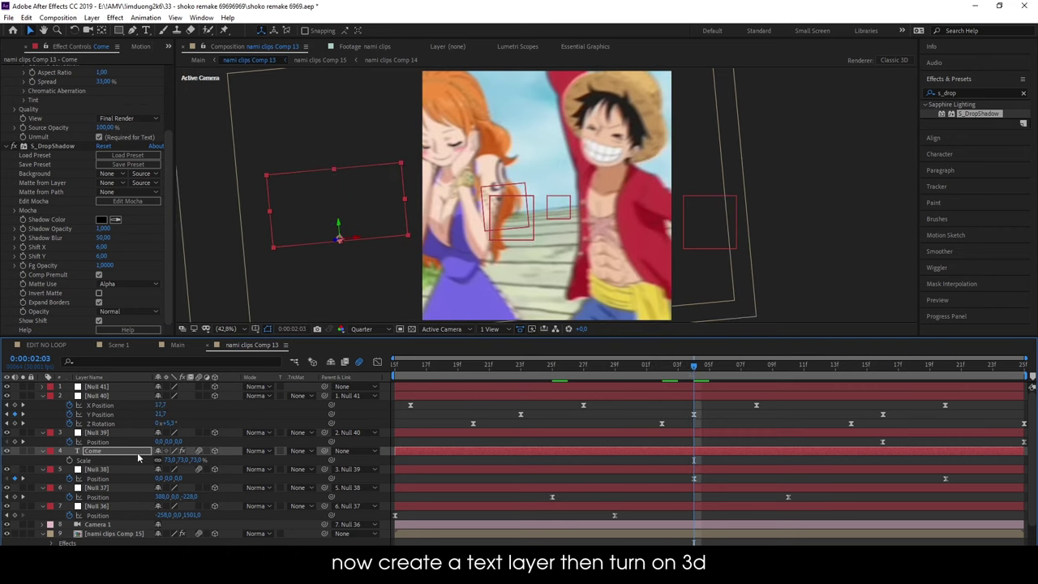
- Duplicate the Come title into My and then Way, offset to appear in sequence
{"action": "key", "text": "ctrl+d"}
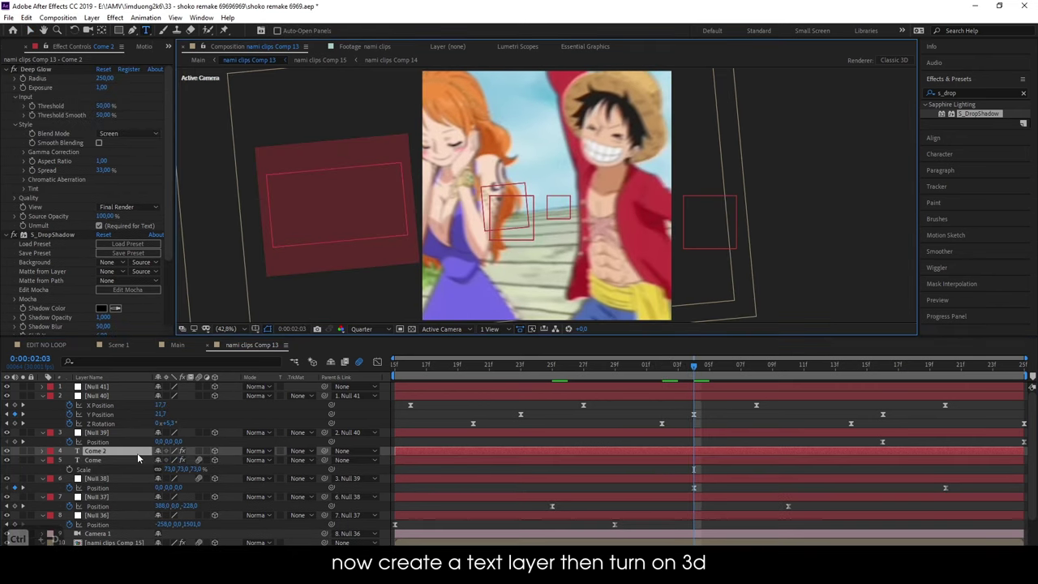
{"action": "type", "text": "my"}
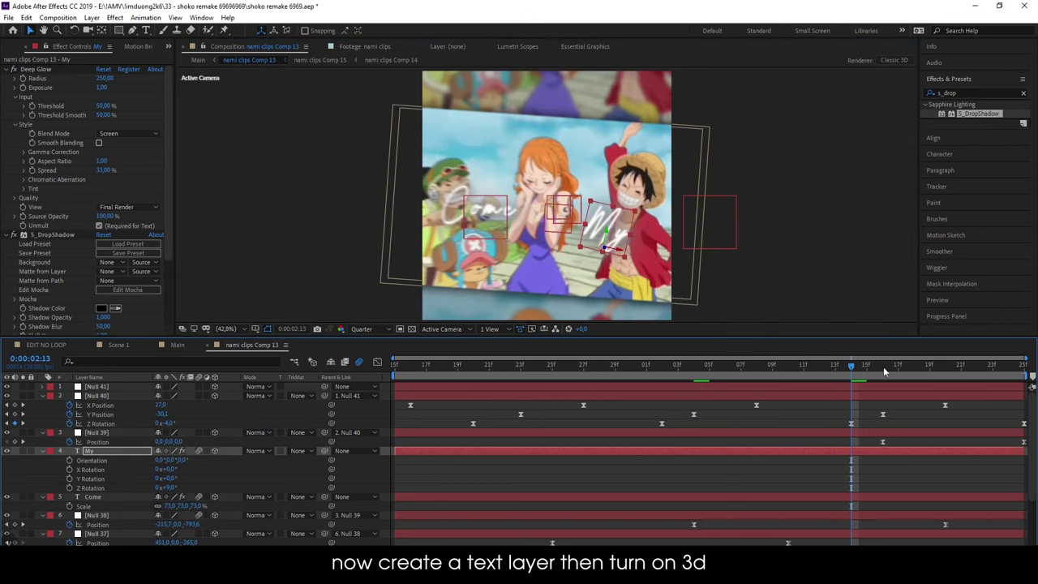
{"action": "key", "text": "ctrl+d"}
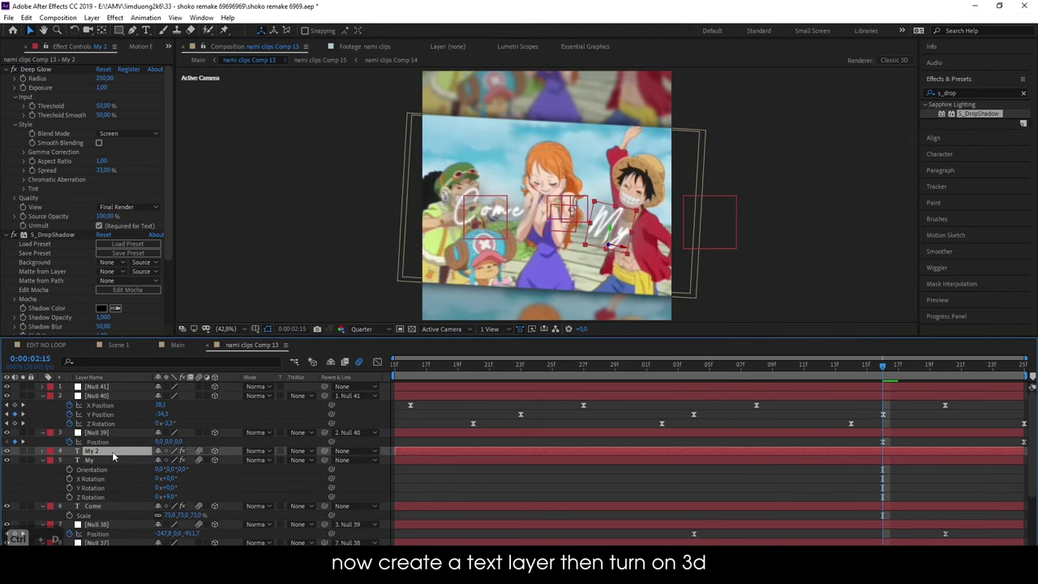
{"action": "type", "text": "way"}
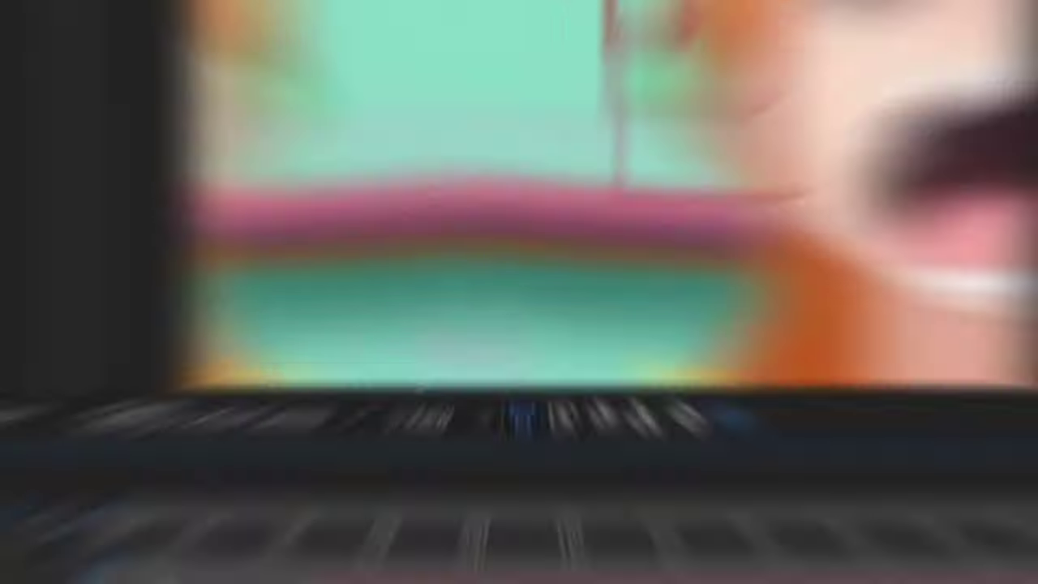
- Adjust the composition settings and nest the third clip in its own 1920-wide composition
{"action": "key", "text": "ctrl+k"}
{"action": "key", "text": "Tab"}
{"action": "key", "text": "Tab"}
{"action": "key", "text": "Tab"}
{"action": "key", "text": "Return"}
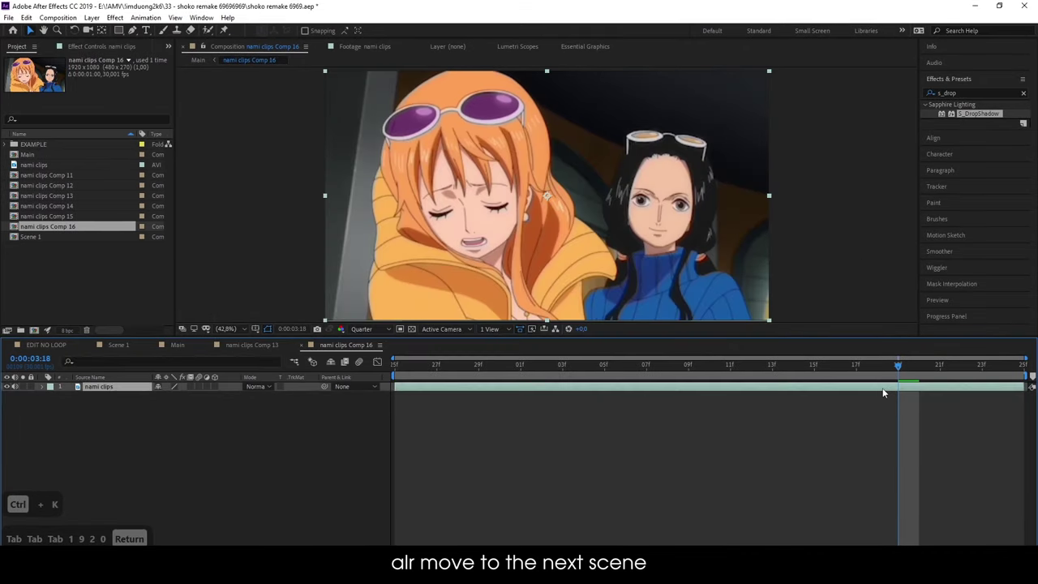
{"action": "key", "text": "ctrl+shift+c"}
{"action": "key", "text": "Tab"}
{"action": "type", "text": "1920"}
{"action": "key", "text": "Return"}
{"action": "key", "text": "Return"}
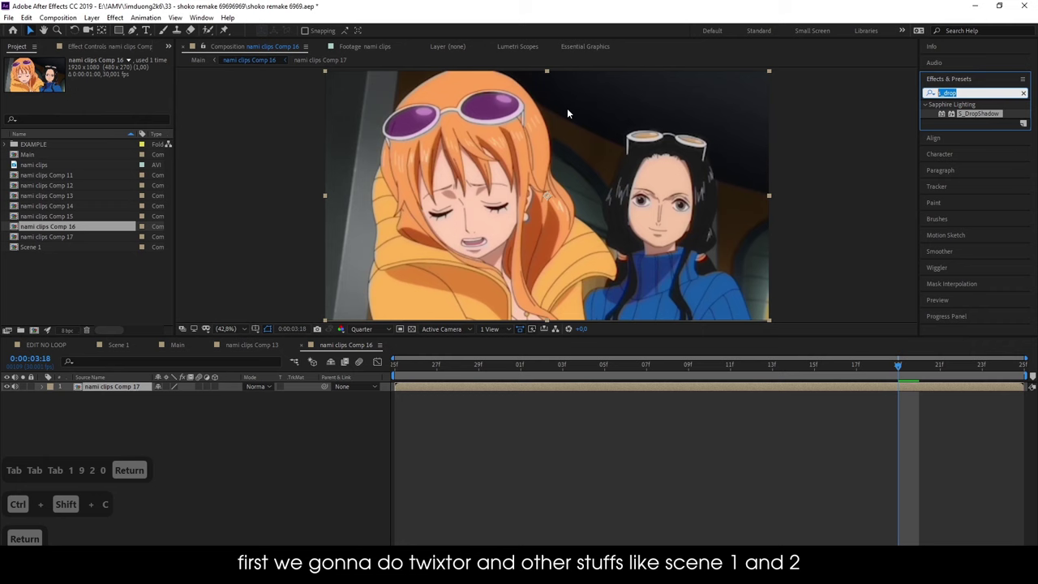
- Apply Twixtor to the nested clip with an input frame rate of 12
{"action": "type", "text": "twix"}
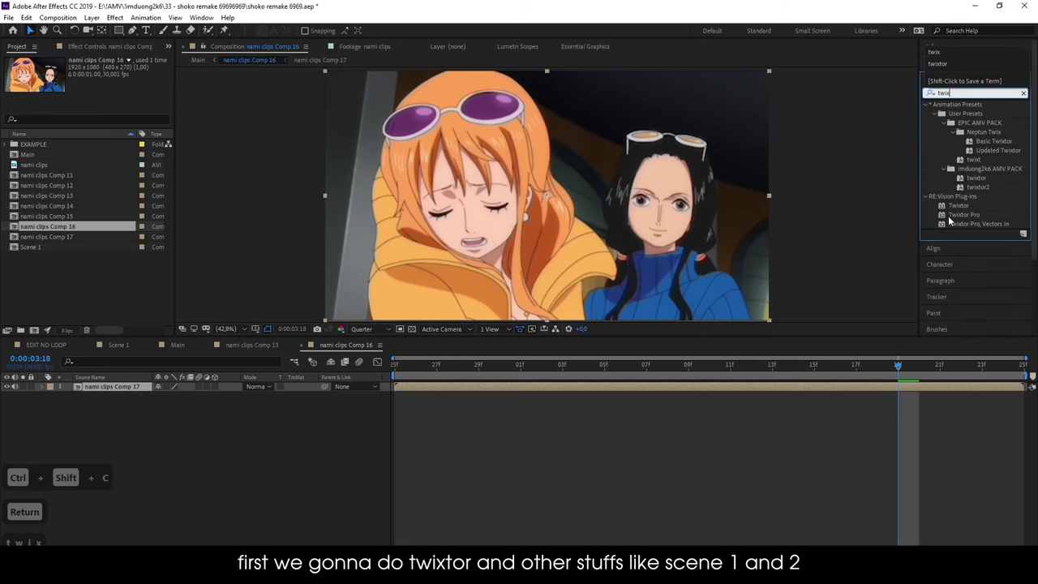
{"action": "type", "text": "0"}
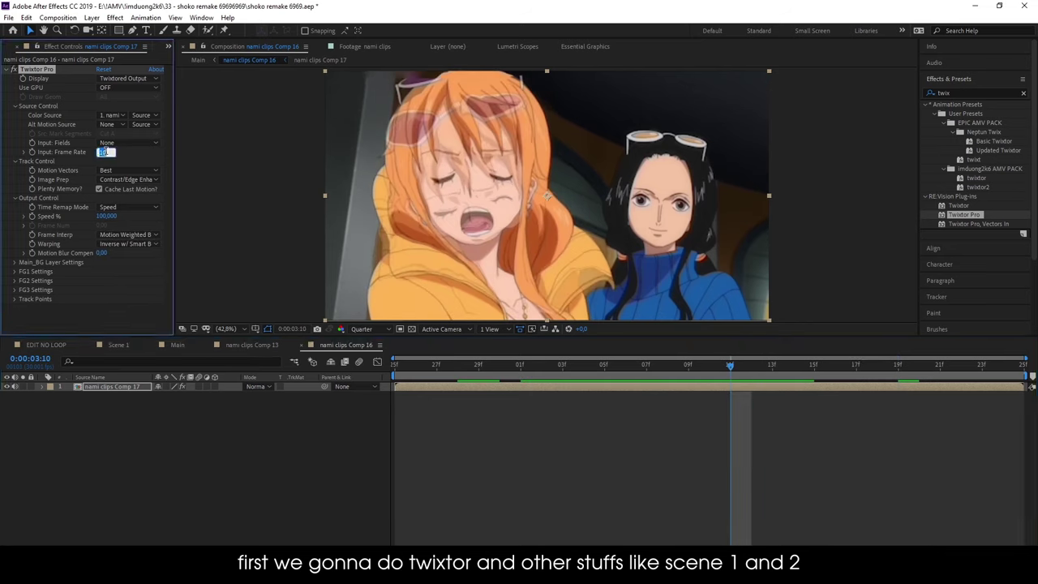
{"action": "type", "text": "12"}
{"action": "key", "text": "Return"}
{"action": "key", "text": "Return"}
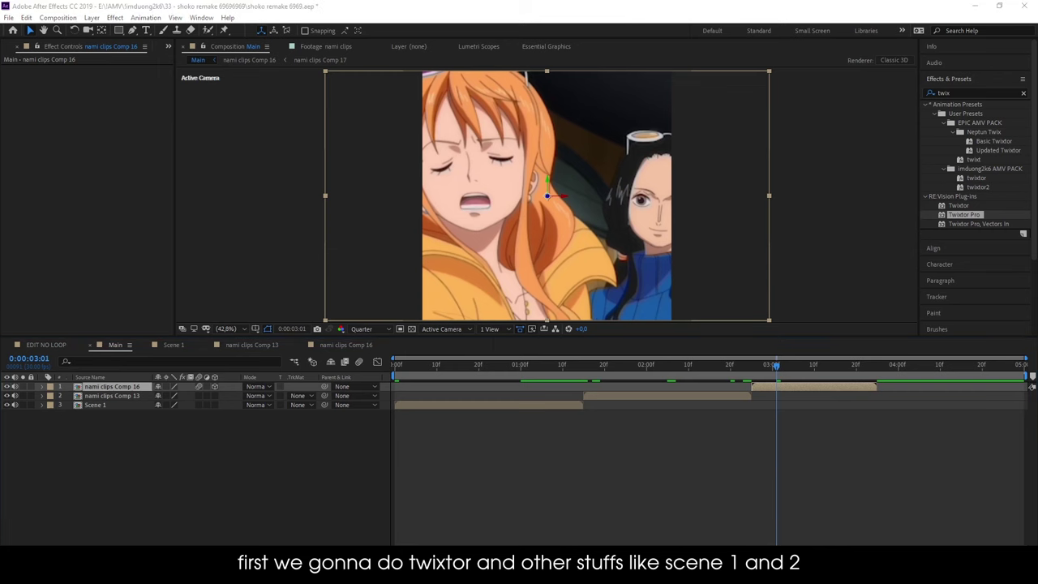
- Create two null layers, trim them to the third clip, and parent one to the other
{"action": "key", "text": "ctrl+shift+alt+c"}
{"action": "key", "text": "Return"}
{"action": "key", "text": "ctrl+shift+alt+y"}
{"action": "key", "text": "ctrl+shift+alt+y"}
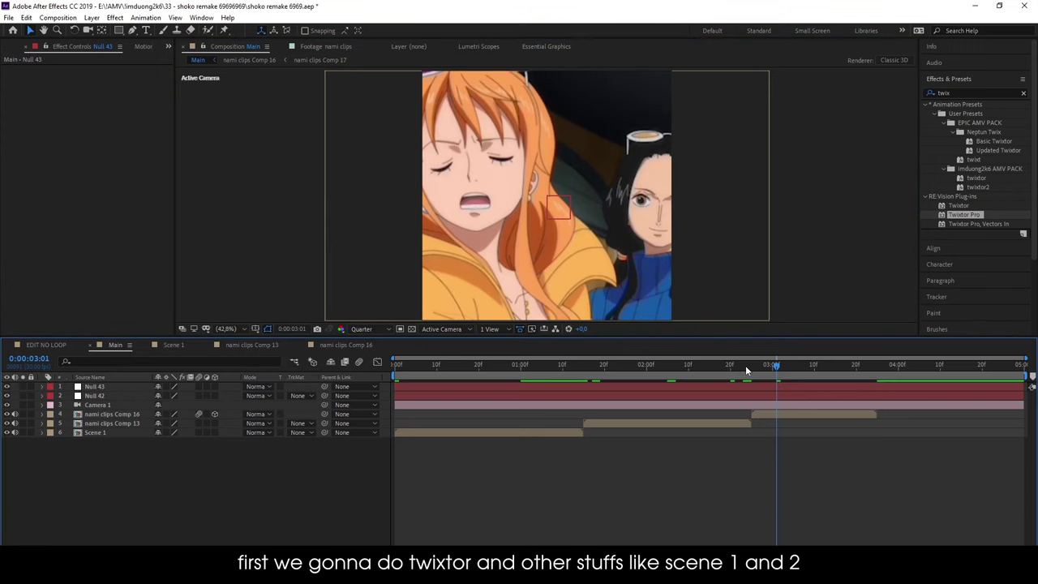
{"action": "key", "text": "alt+["}
{"action": "key", "text": "ctrl+shift+d"}
{"action": "key", "text": "Delete"}
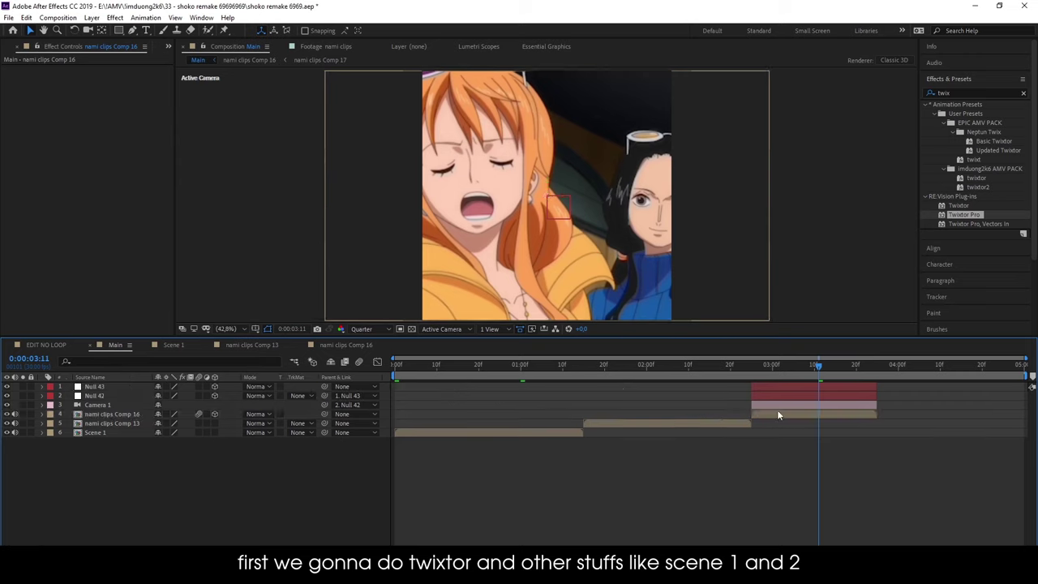
- Scale the clip down inside the frame, duplicate it, and make the copy slightly larger
{"action": "key", "text": "s"}
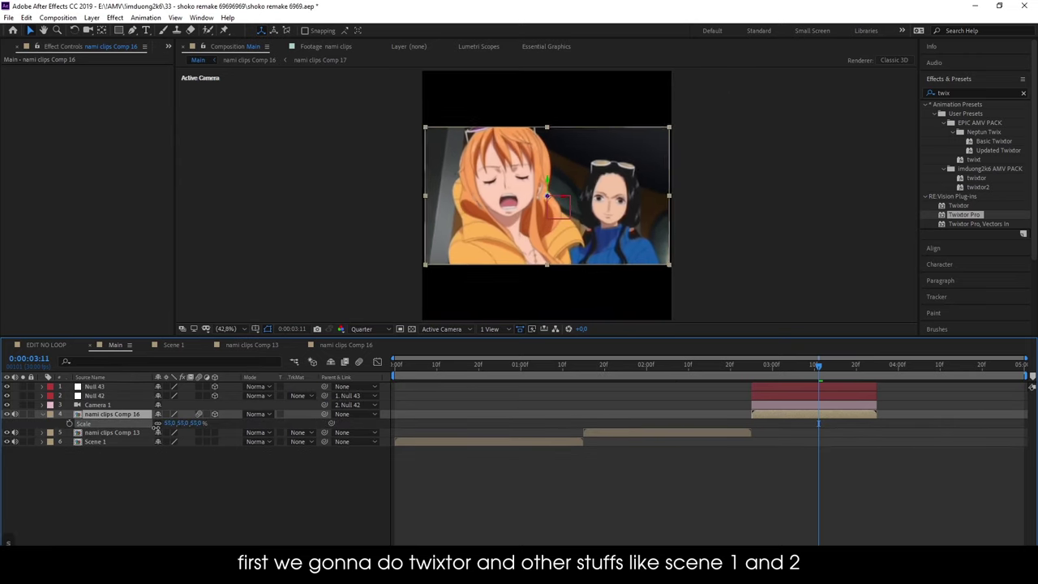
{"action": "key", "text": "ctrl+d"}
{"action": "key", "text": "p"}
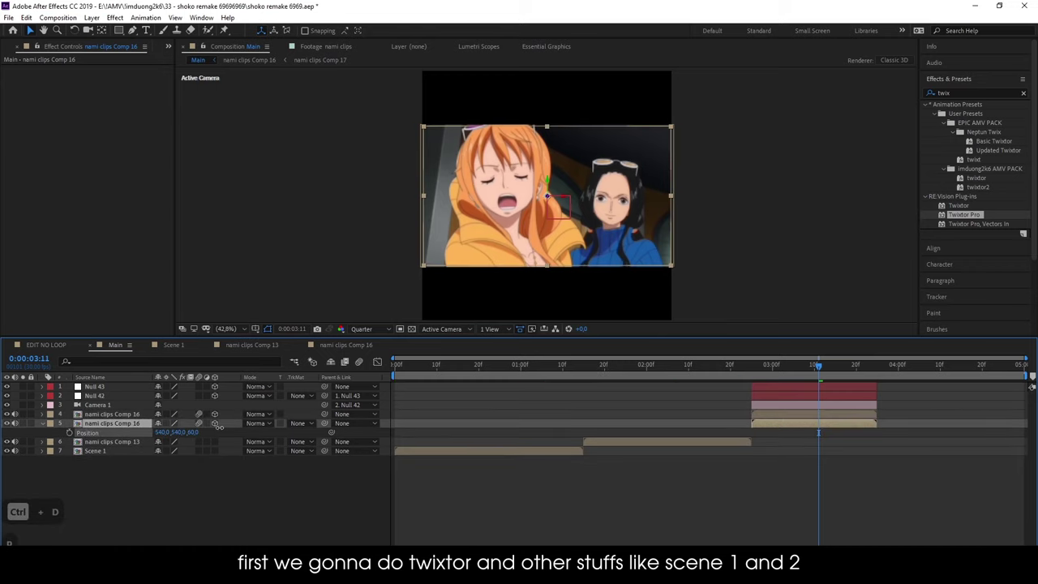
{"action": "key", "text": "s"}
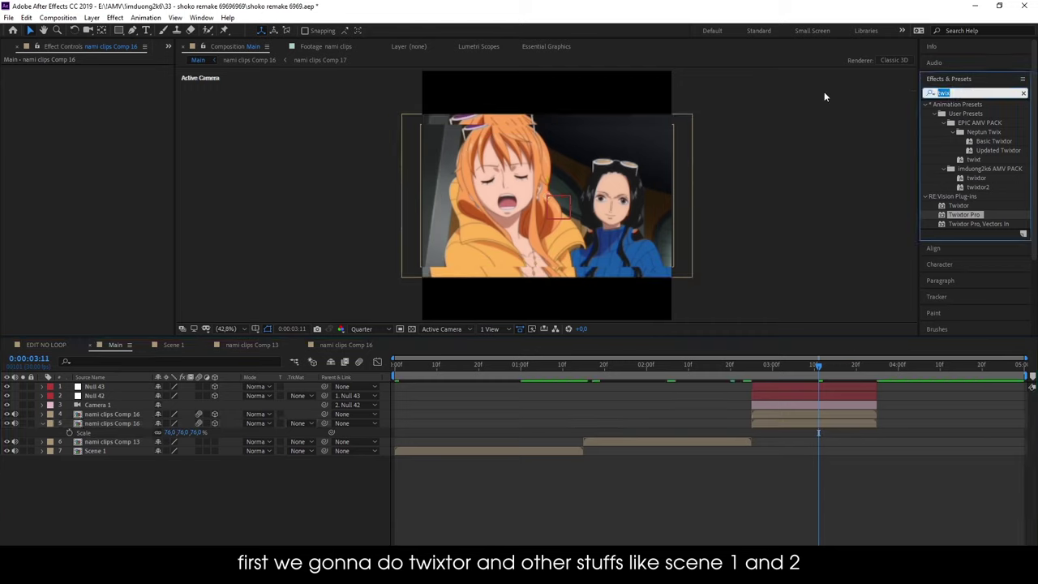
- Add S_DropShadow to the smaller clip copy with Shift X and Shift Y set to 6
{"action": "type", "text": "dro"}
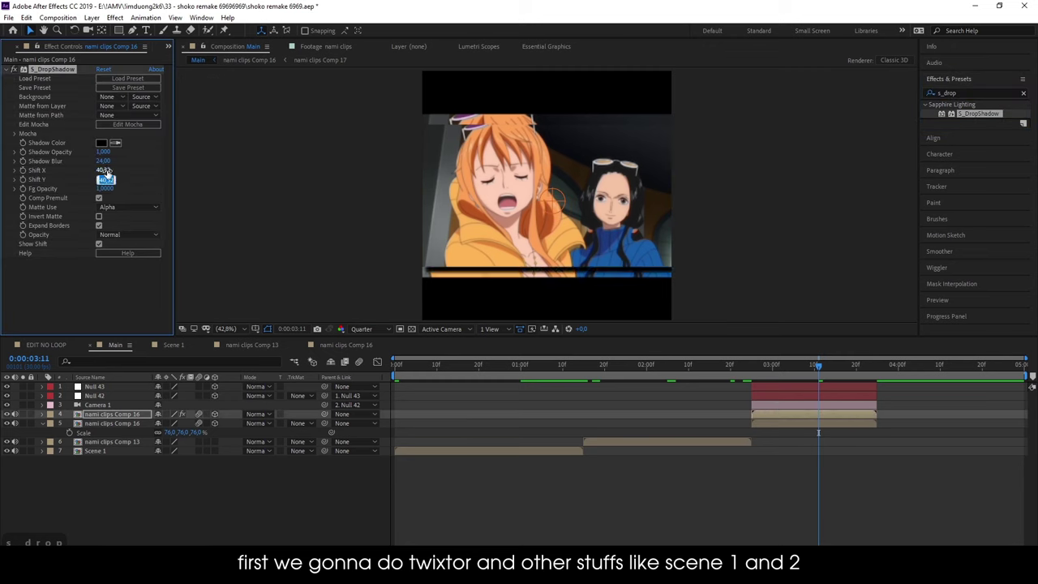
{"action": "key", "text": "6"}
{"action": "key", "text": "Tab"}
{"action": "key", "text": "6"}
{"action": "key", "text": "'"}
{"action": "key", "text": "BackSpace"}
{"action": "key", "text": "Return"}
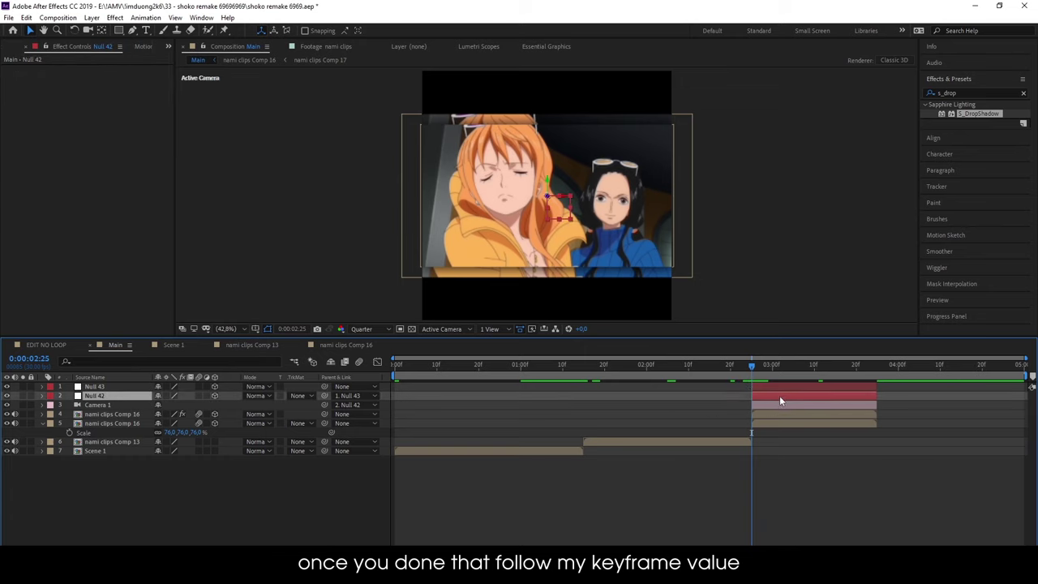
- Apply the saved shake preset to the null, reveal its keyframes, and add another trimmed null
{"action": "type", "text": "shake"}
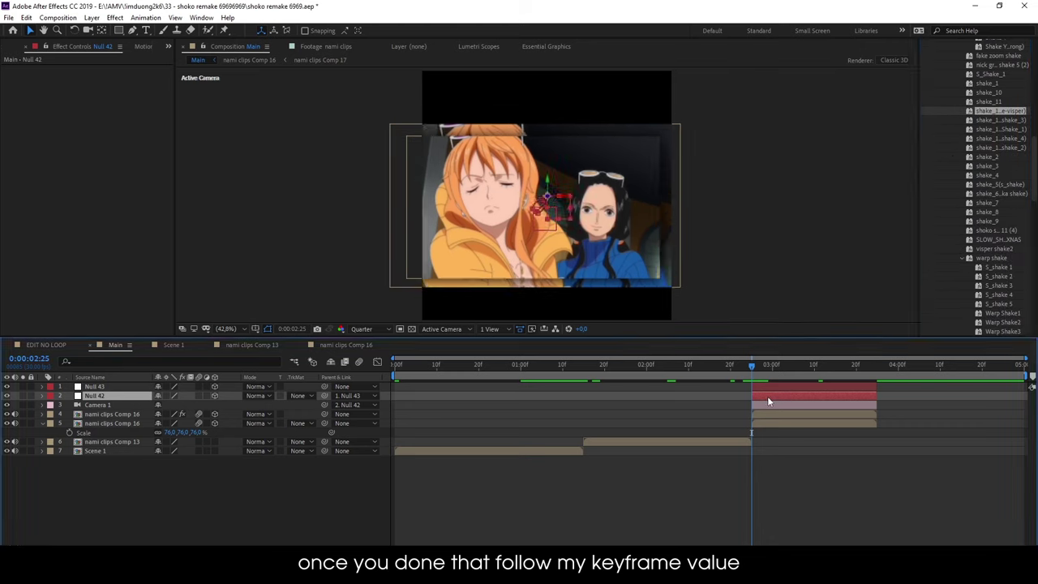
{"action": "key", "text": "u"}
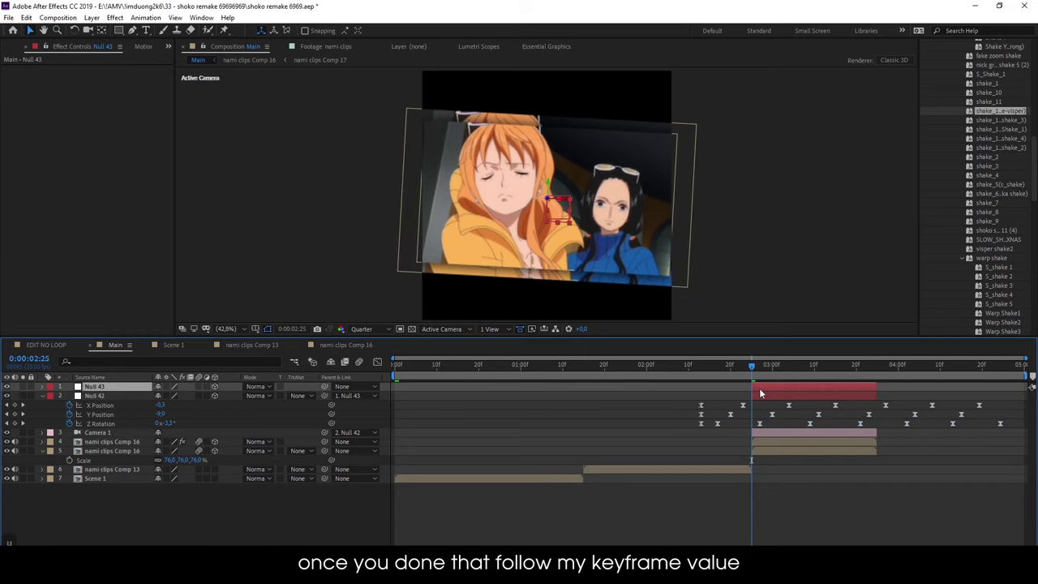
{"action": "key", "text": "ctrl+shift+alt+y"}
{"action": "key", "text": "alt+["}
{"action": "key", "text": "ctrl+shift+d"}
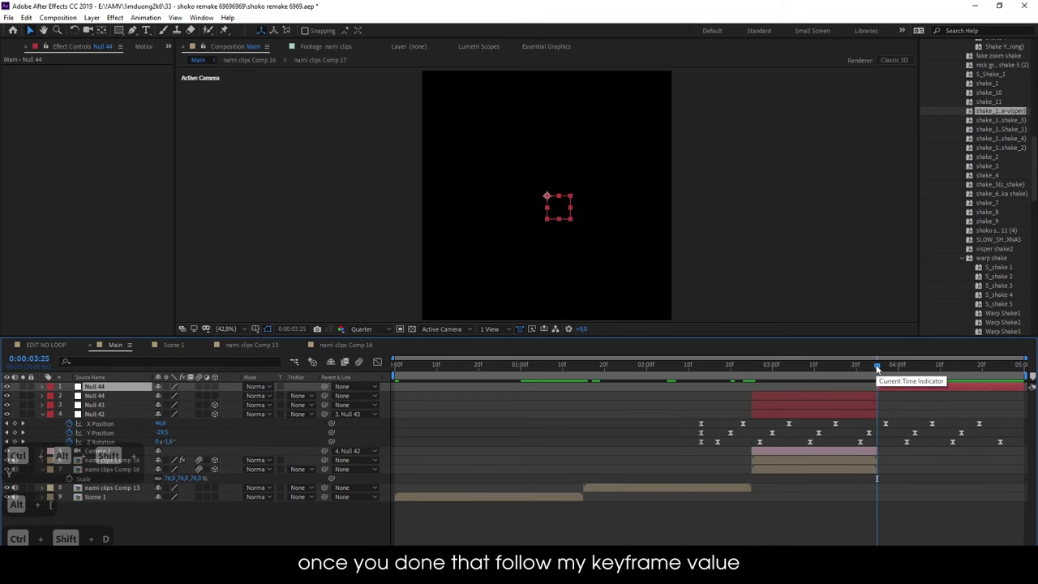
{"action": "key", "text": "Delete"}
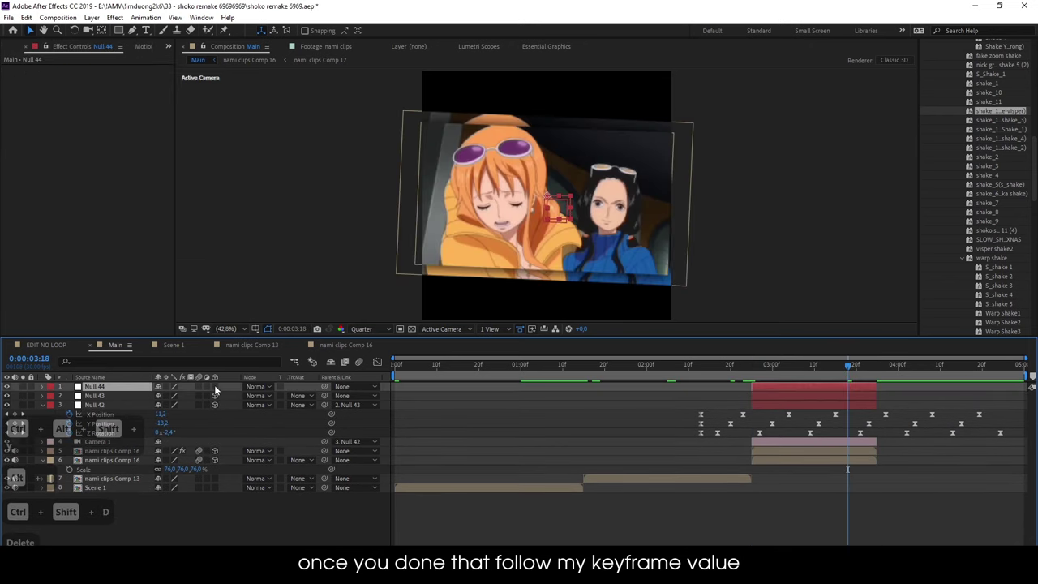
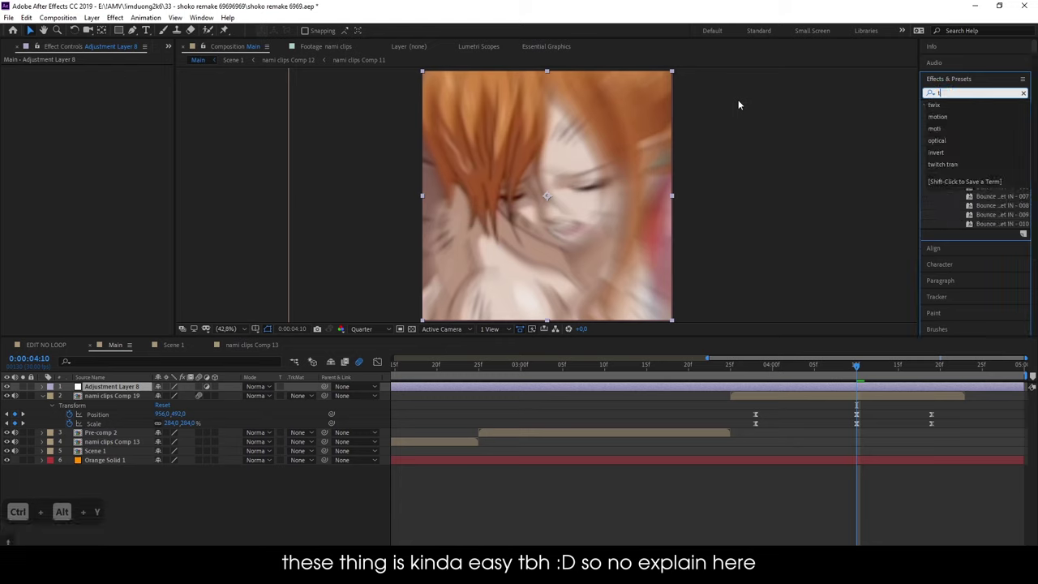
- Set the Twitch effect on Adjustment Layer 8 to speed 10 and amount 6
{"action": "type", "text": "wi"}
{"action": "type", "text": "c"}
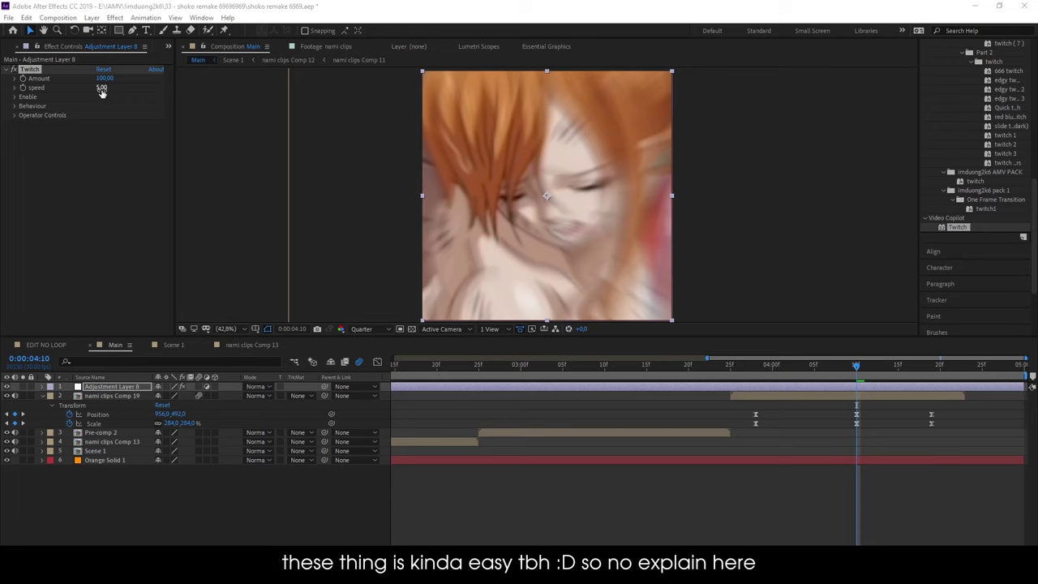
{"action": "type", "text": "10"}
{"action": "key", "text": "Return"}
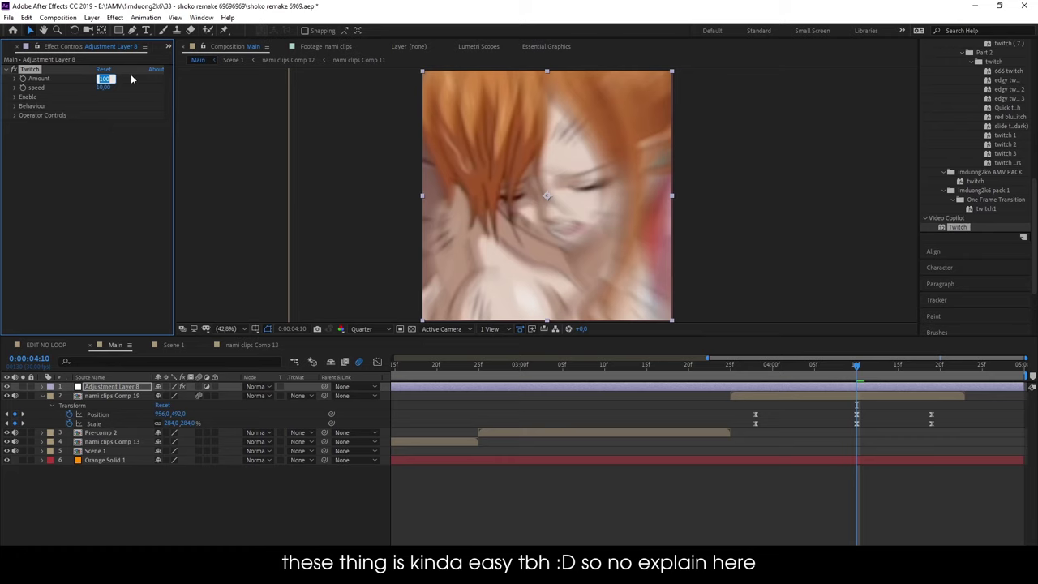
{"action": "type", "text": "6"}
{"action": "key", "text": "Return"}
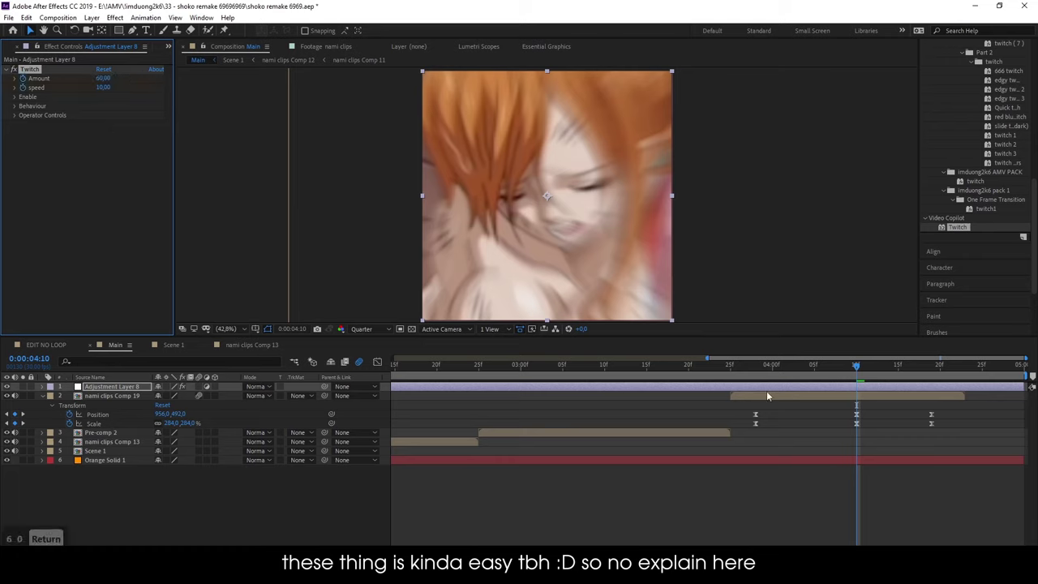
- Reveal the Twitch keyframes and paste a copy at a later frame
{"action": "key", "text": "u"}
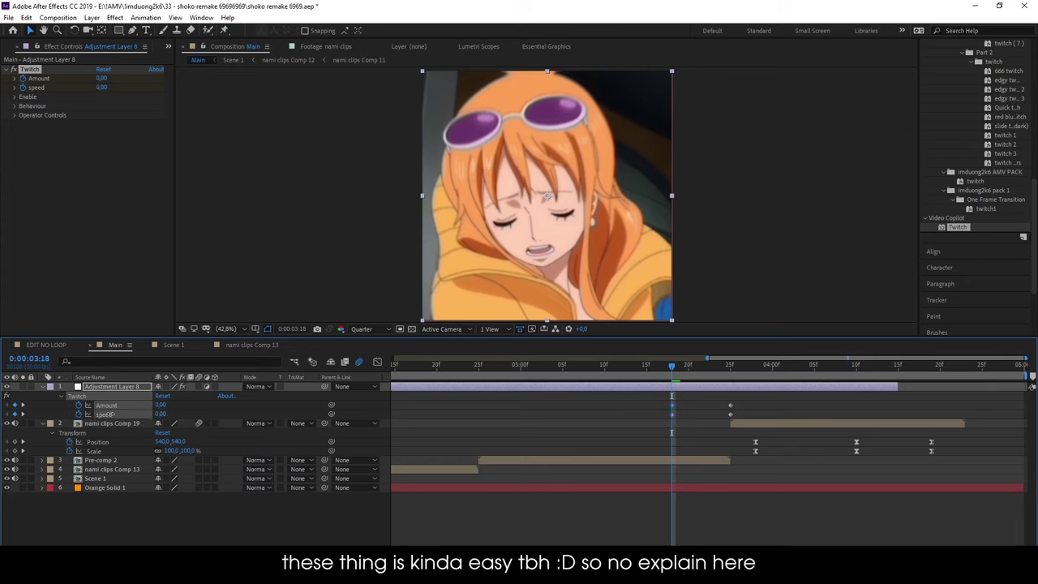
{"action": "key", "text": "ctrl+c"}
{"action": "key", "text": "ctrl+v"}
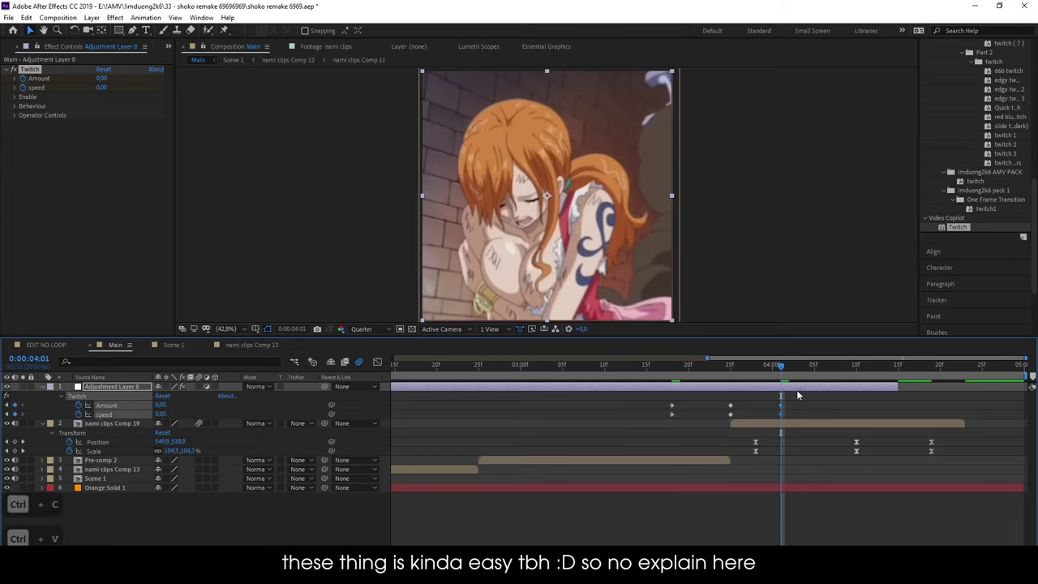
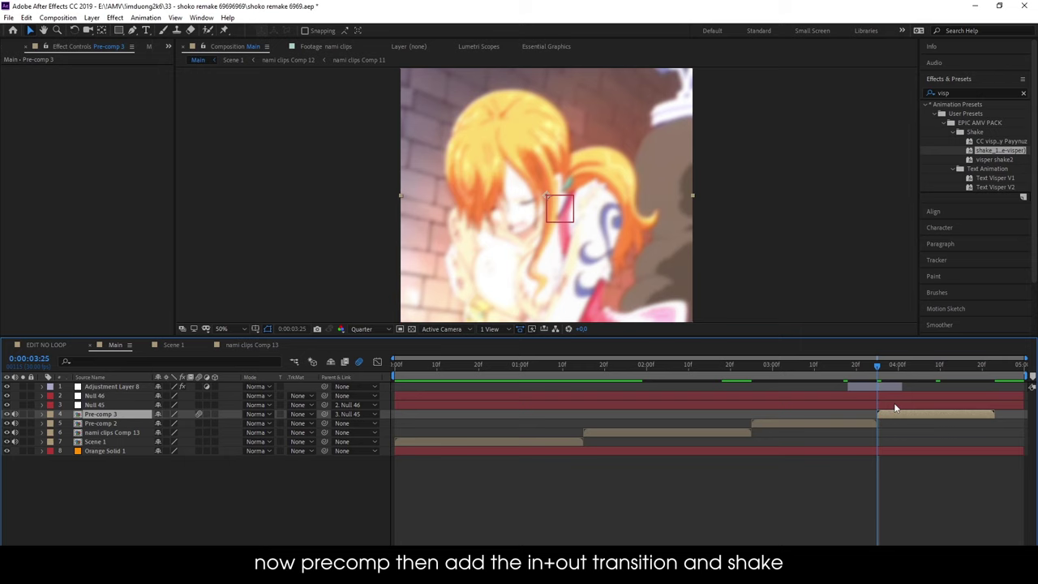
- Trim the null at Pre-comp 3, apply the shake_1 preset to Pre-comp 3 and reveal its keyframes
{"action": "key", "text": "alt+["}
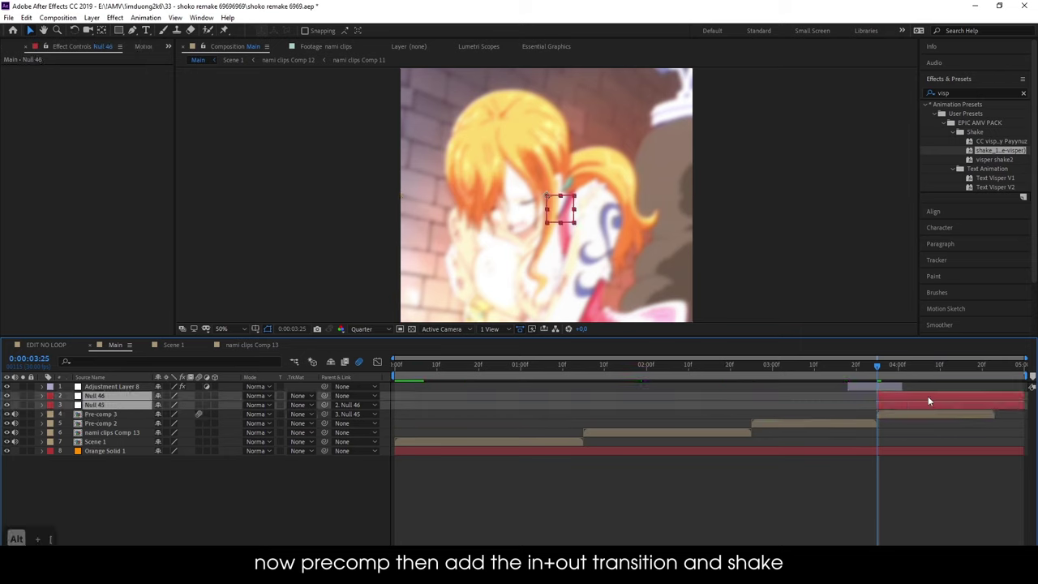
{"action": "key", "text": "ctrl+shift+d"}
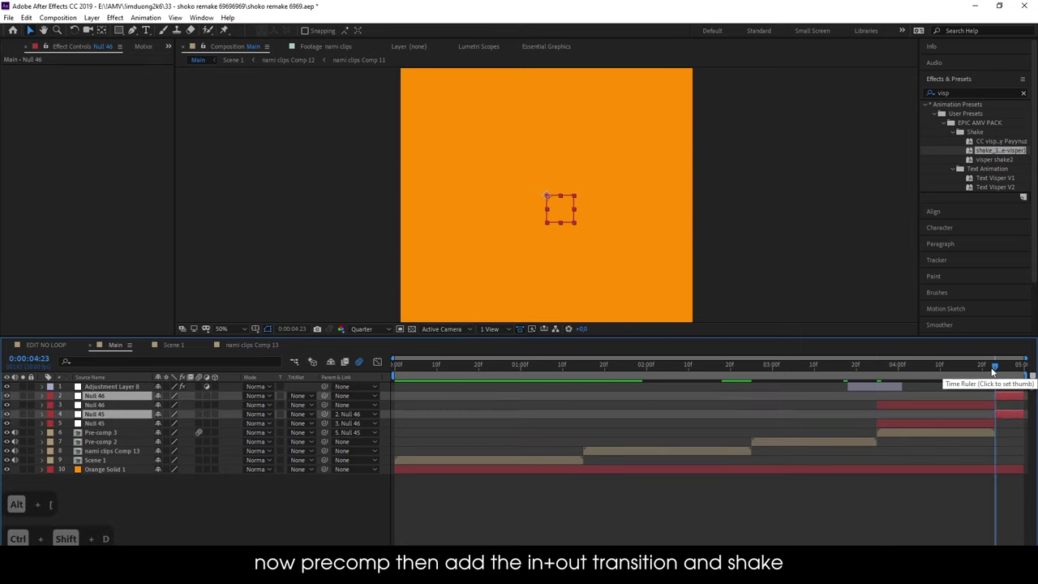
{"action": "key", "text": "Delete"}
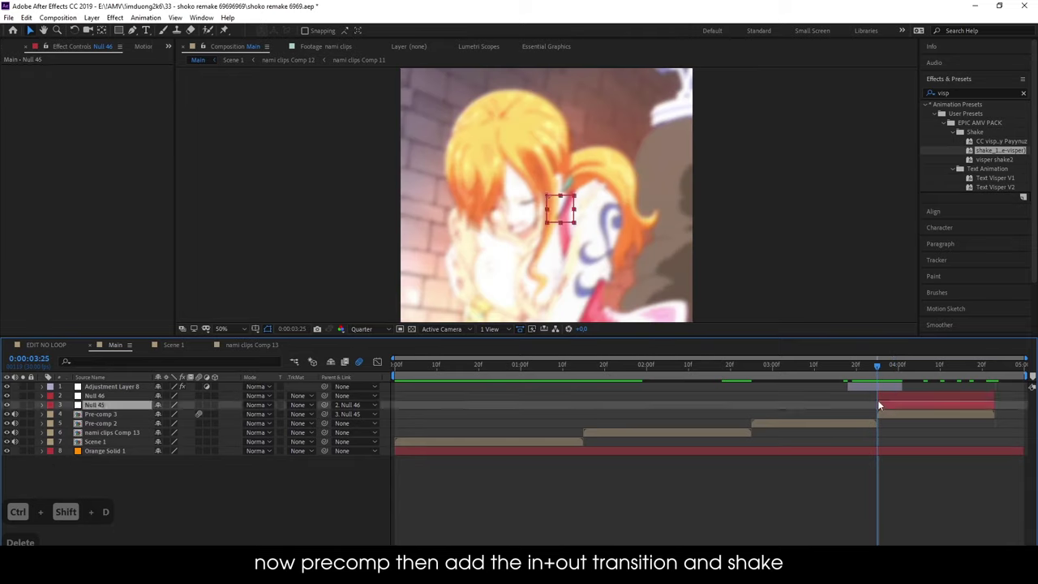
{"action": "key", "text": "s"}
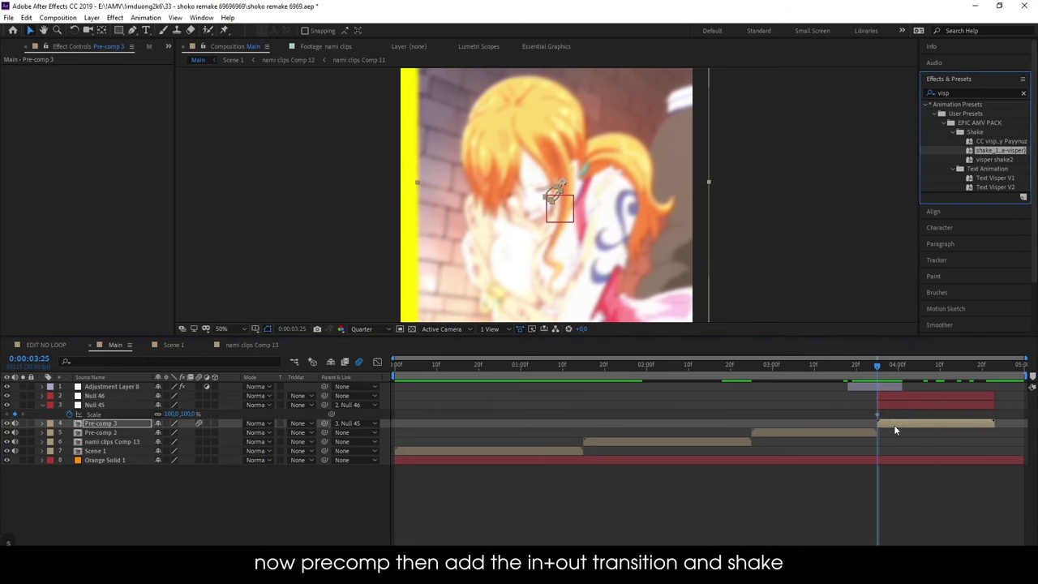
{"action": "key", "text": "u"}
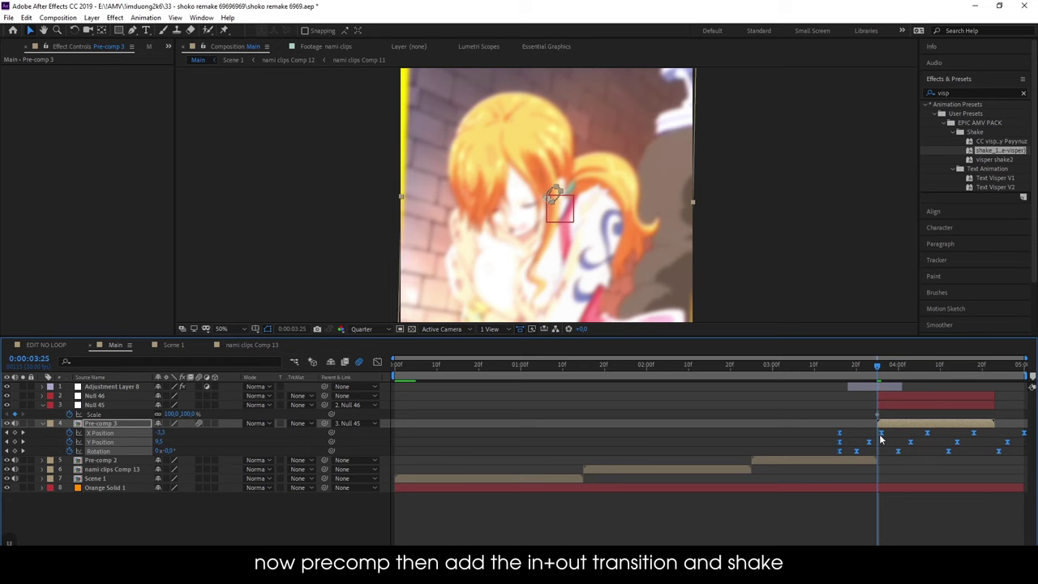
- Add Motion Tile to the layer and set its output width and height
{"action": "type", "text": "motion"}
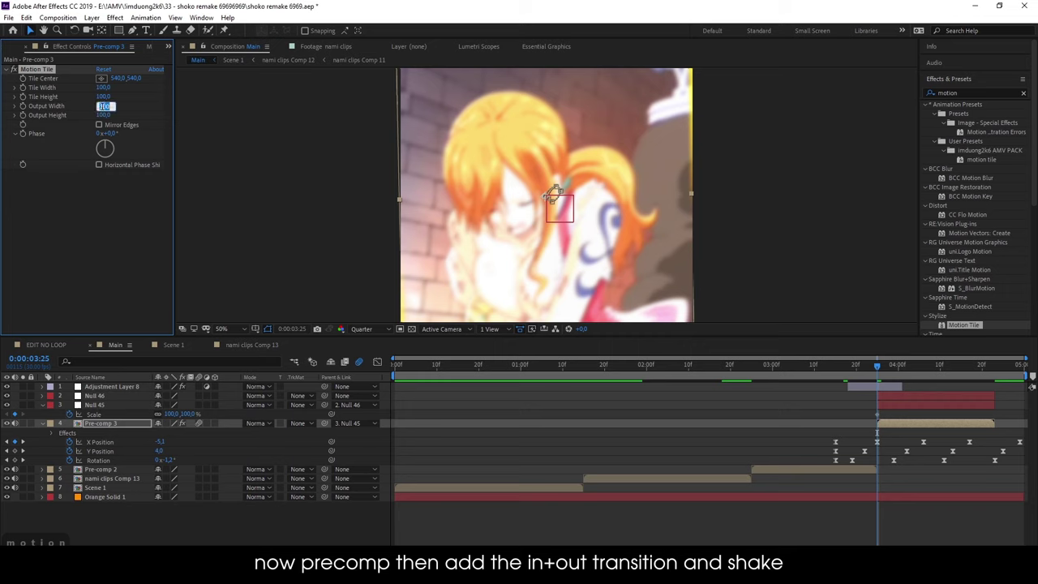
{"action": "key", "text": "Tab"}
{"action": "key", "text": "Return"}
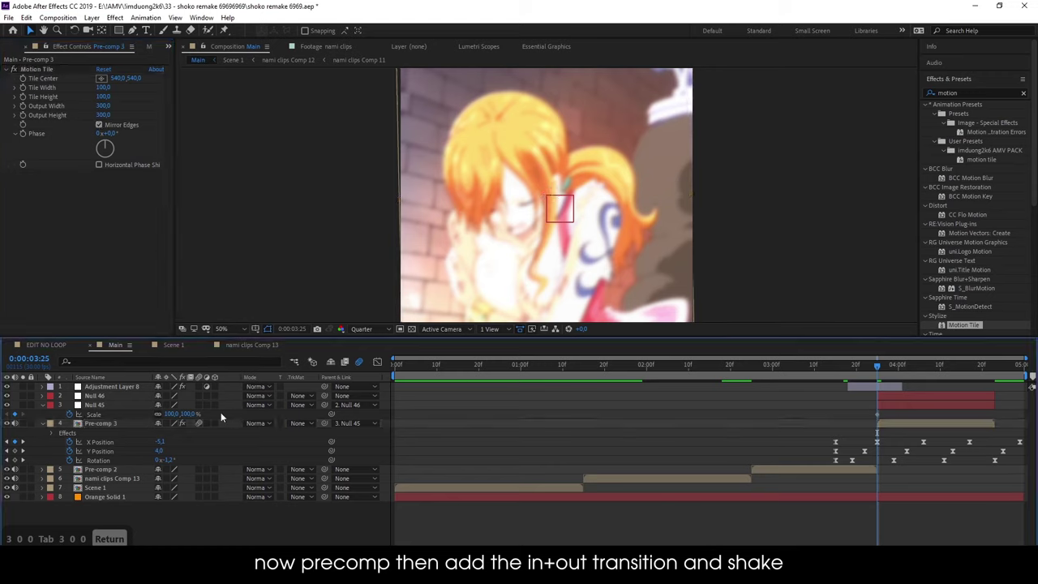
- Keyframe the null's rotation transition around 4 seconds with a value of 10
{"action": "key", "text": "r"}
{"action": "key", "text": "u"}
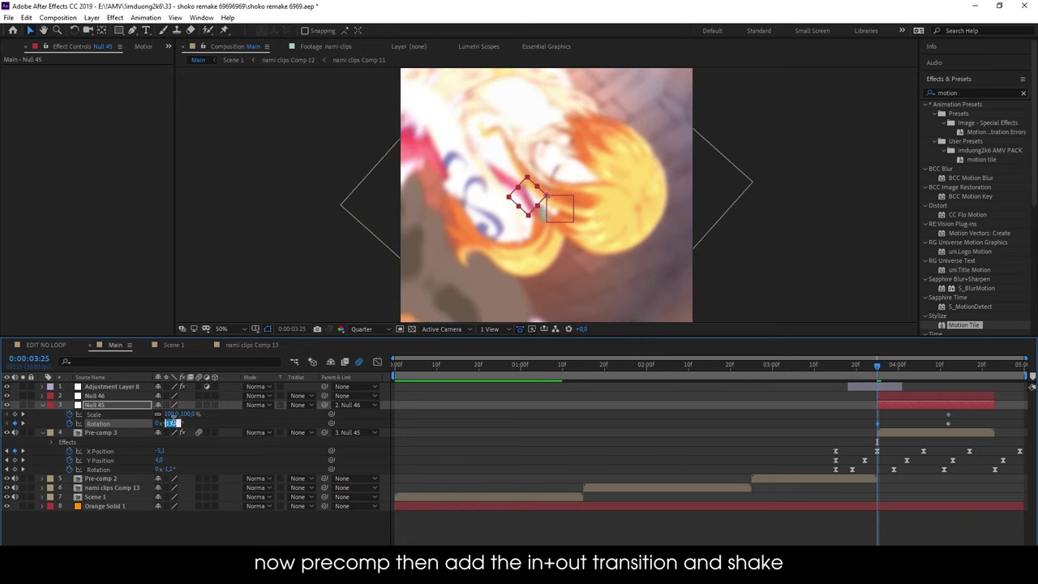
{"action": "key", "text": "Return"}
{"action": "type", "text": "10"}
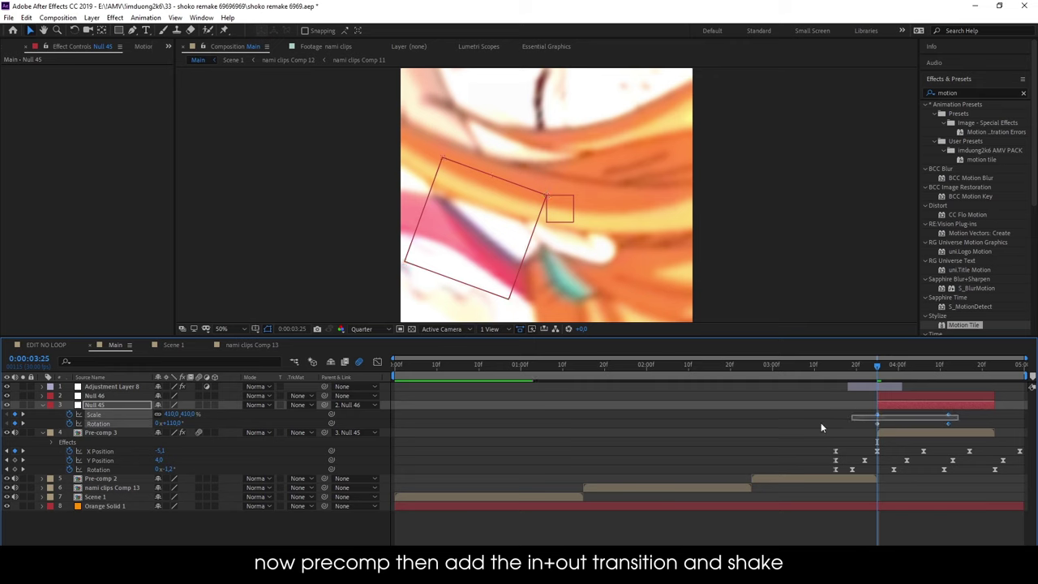
- Apply Easy Ease (F9) to the transition keyframes before precomposing
{"action": "key", "text": "F9"}
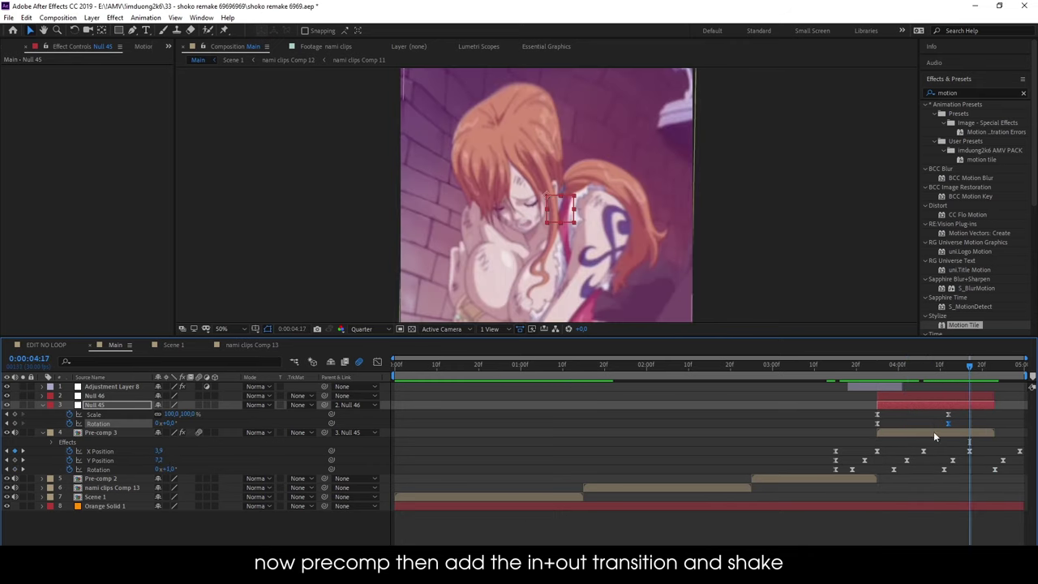
- Add Adjustment Layer 9 on top and find Optics Compensation in the effects search
{"action": "key", "text": "s"}
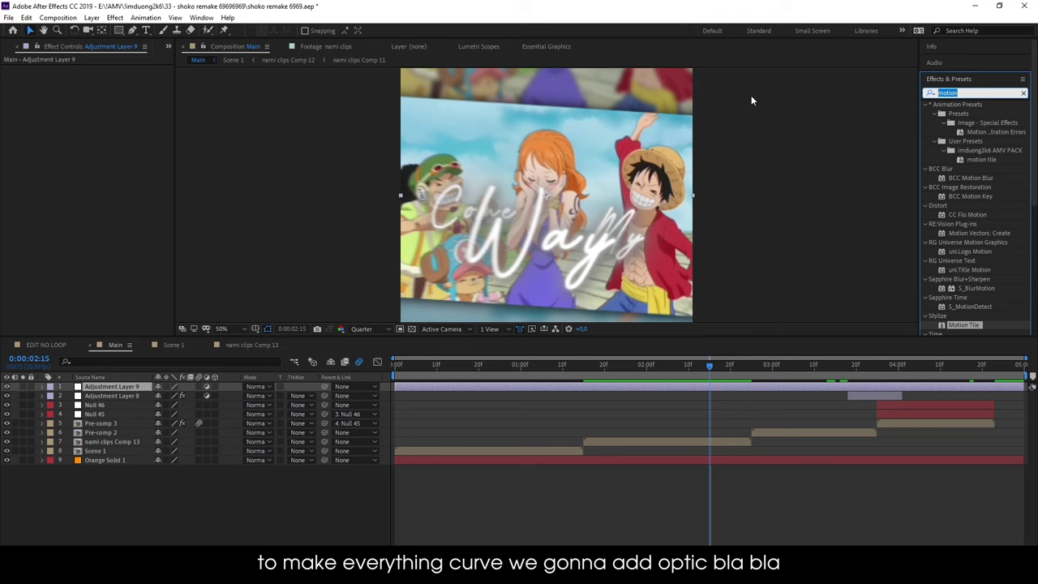
{"action": "type", "text": "opti"}
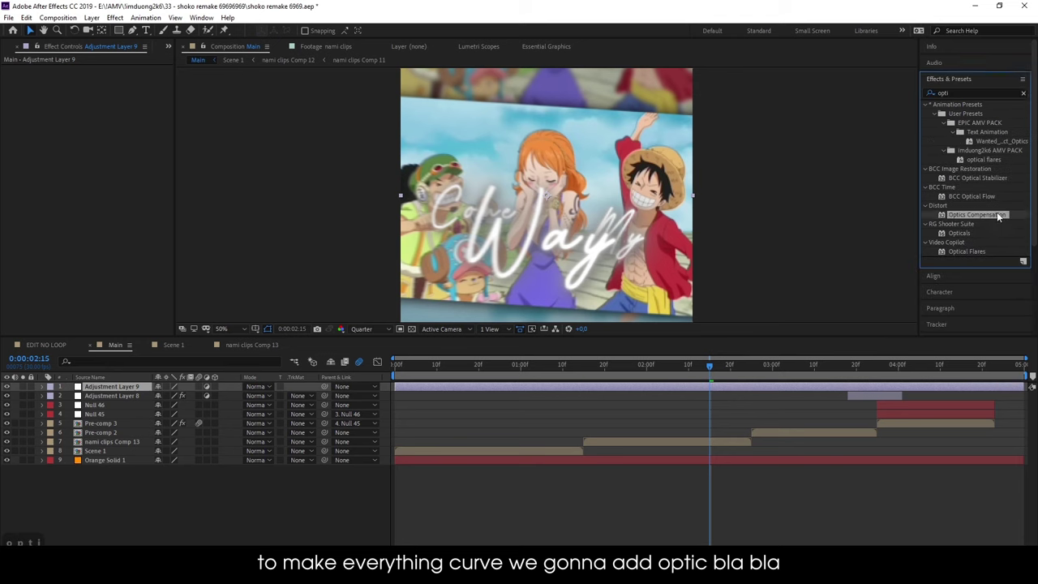